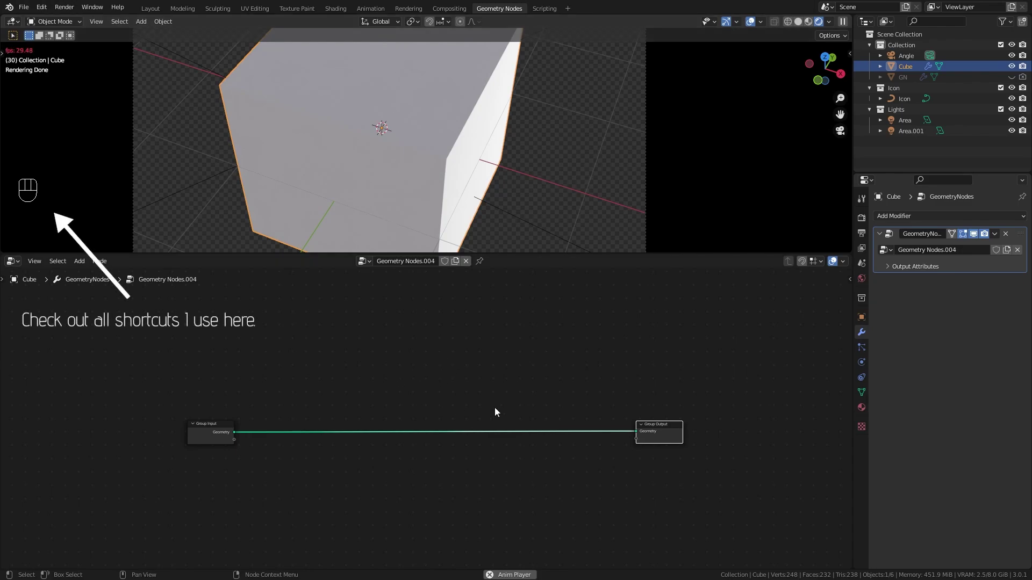
Step: Cut the Group Input→Group Output link so the cube vanishes, then show the Group tab's sockets
drag(446, 383, 443, 493)
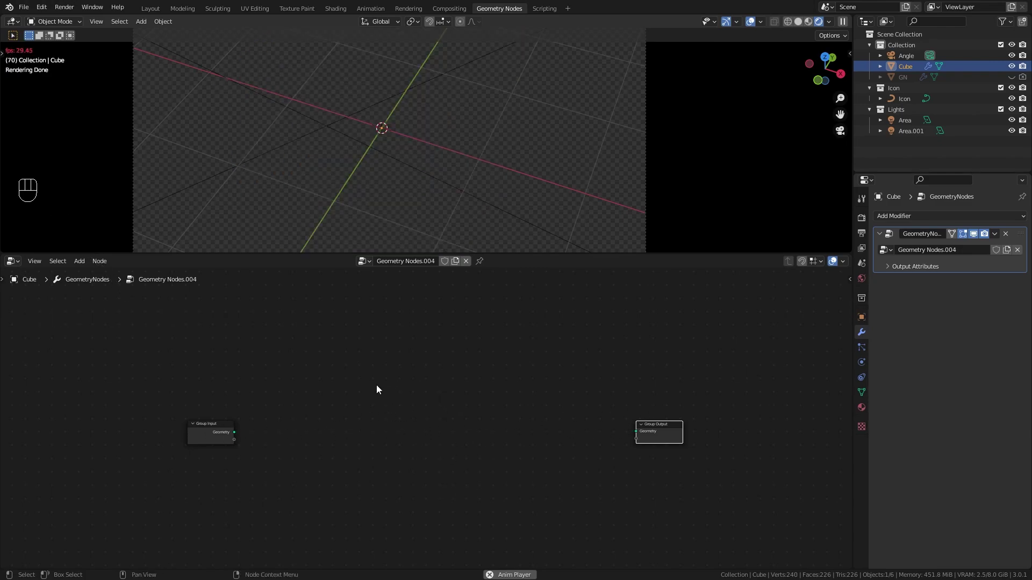
click(218, 430)
key(n)
click(777, 299)
click(833, 306)
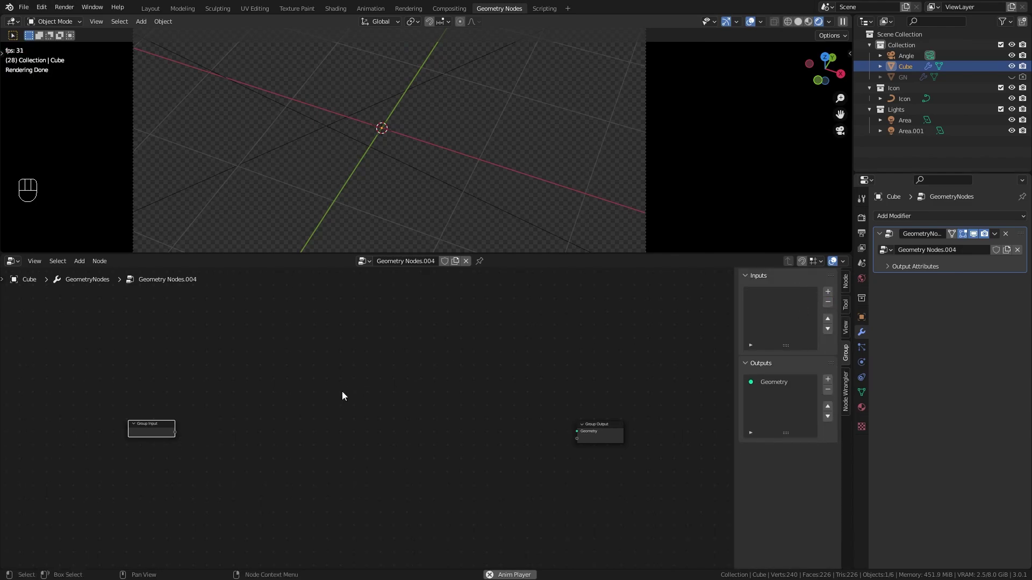
Step: Add a String to Curves node and feed its curves into the group output
key(shift+a)
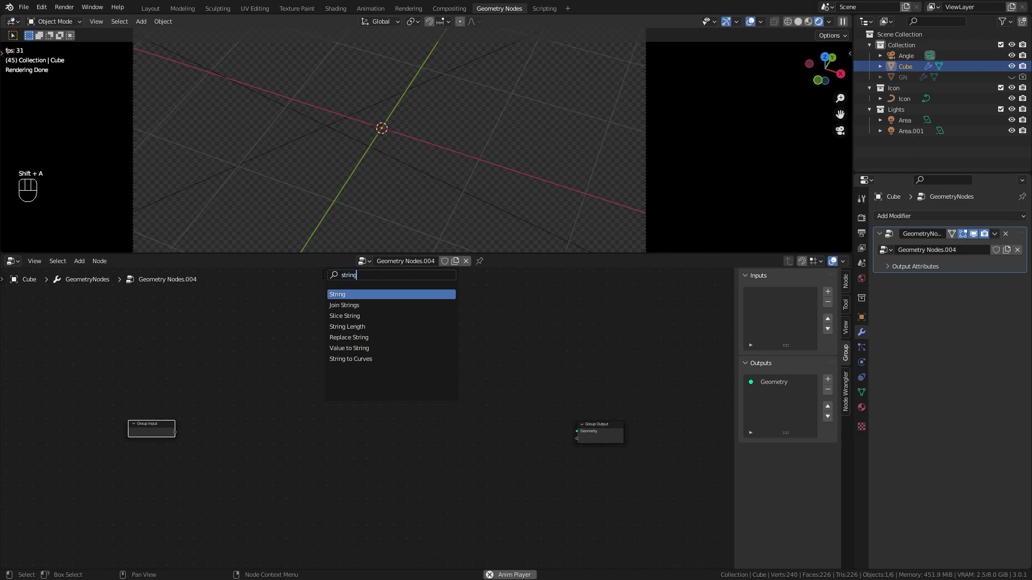
key(Down)
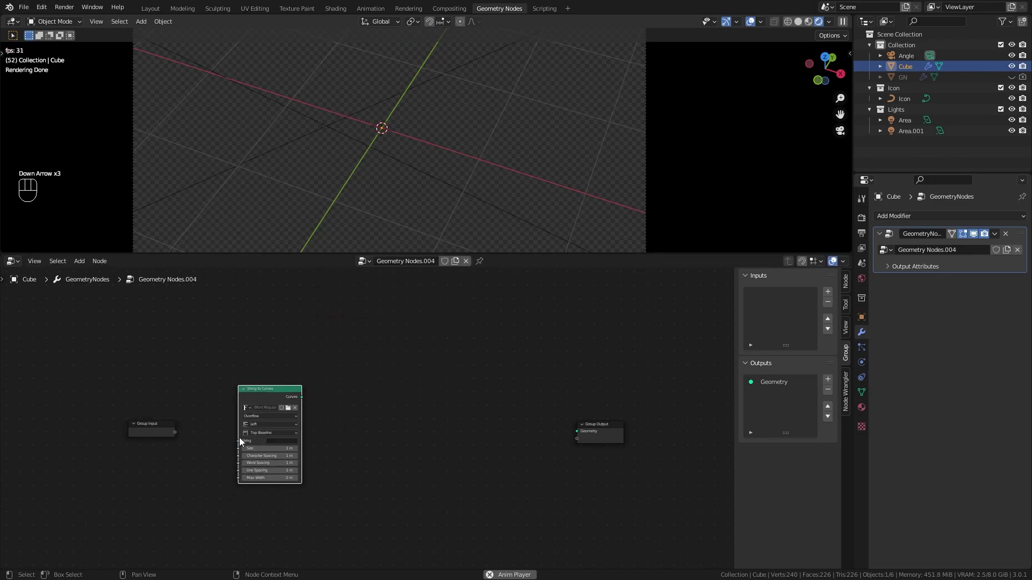
click(303, 401)
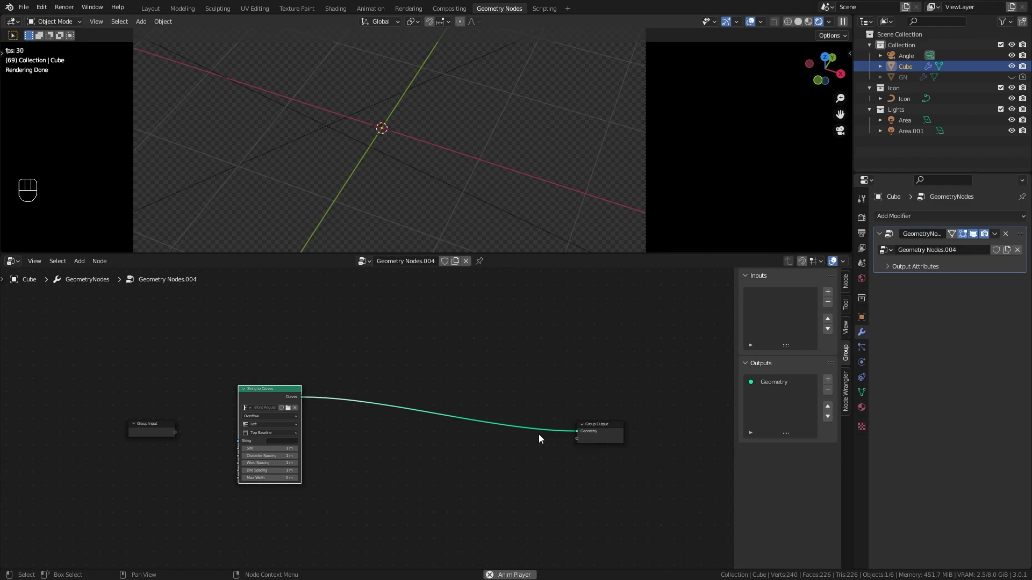
Step: Spell KAIZEN and align the text Center and Middle around the origin
drag(288, 443, 362, 376)
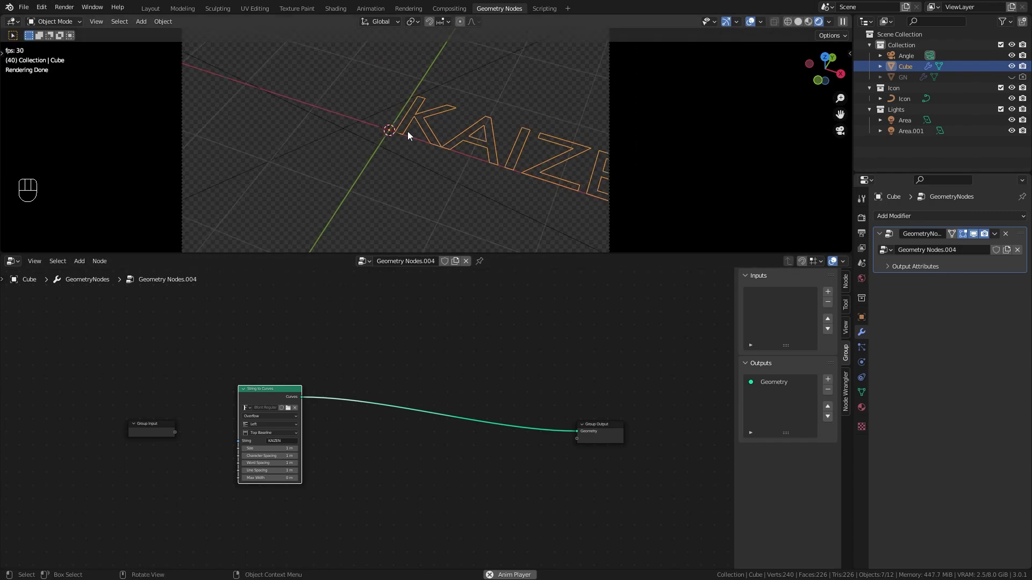
drag(270, 429, 271, 438)
drag(270, 436, 271, 458)
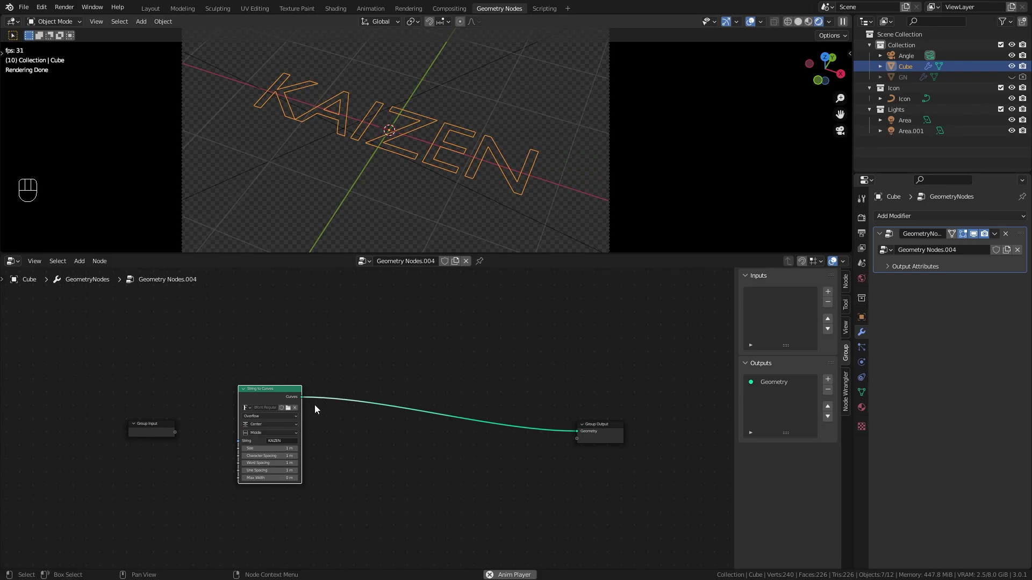
Step: Browse the Windows Fonts folder to pick an Advent Pro font for the text
click(292, 409)
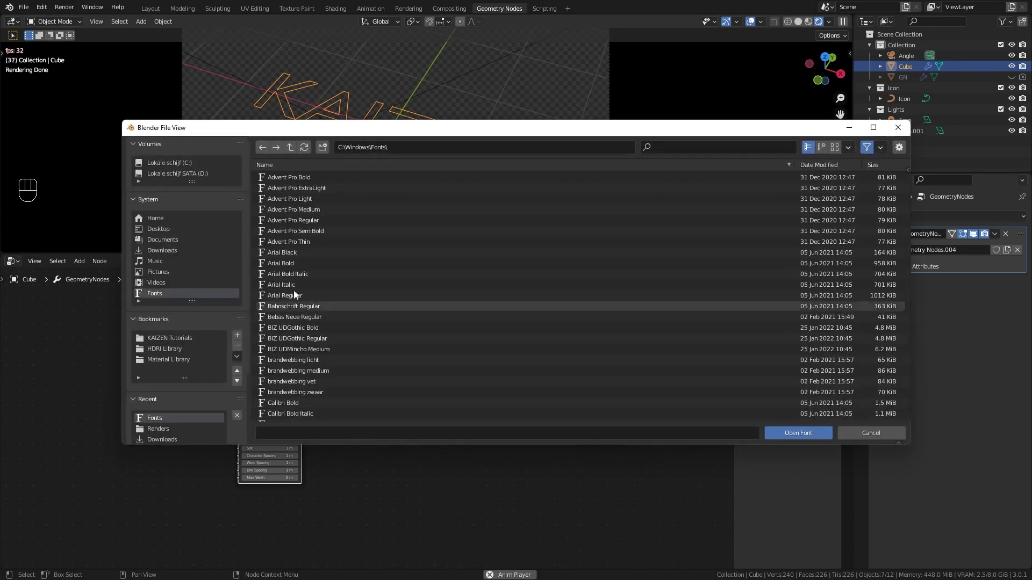
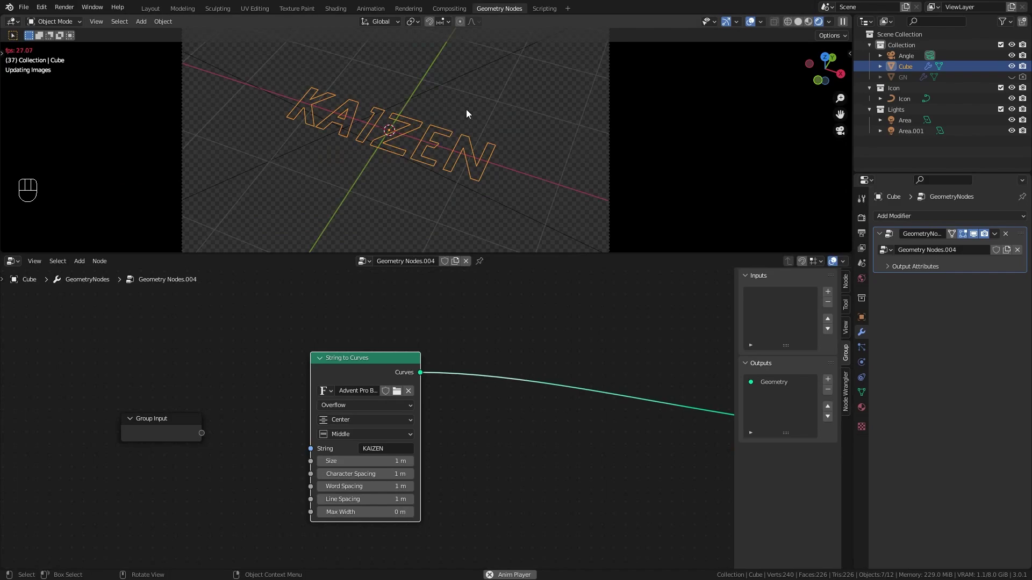
Step: Expose the text string as a modifier input named Text
click(157, 427)
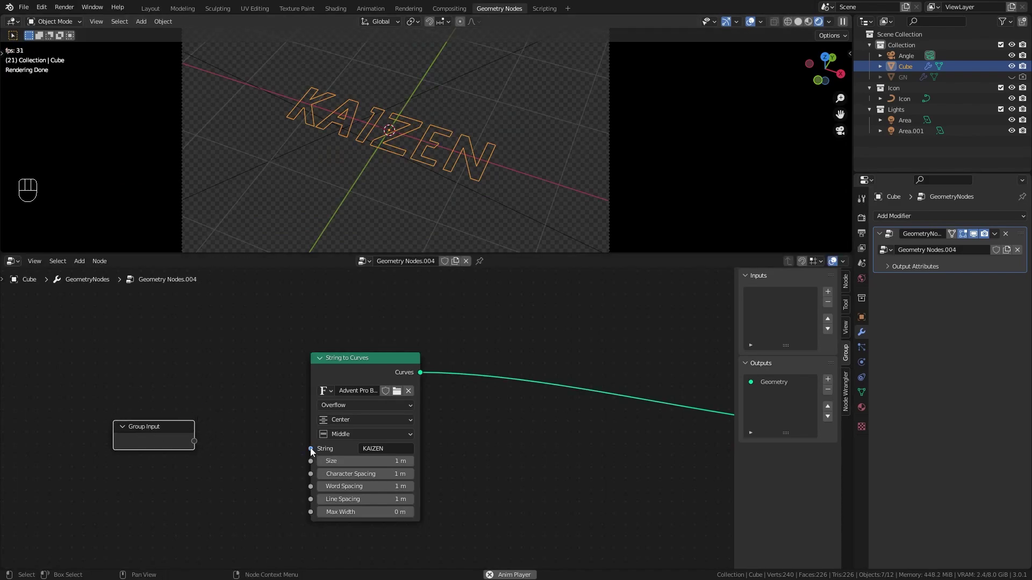
drag(314, 451, 198, 445)
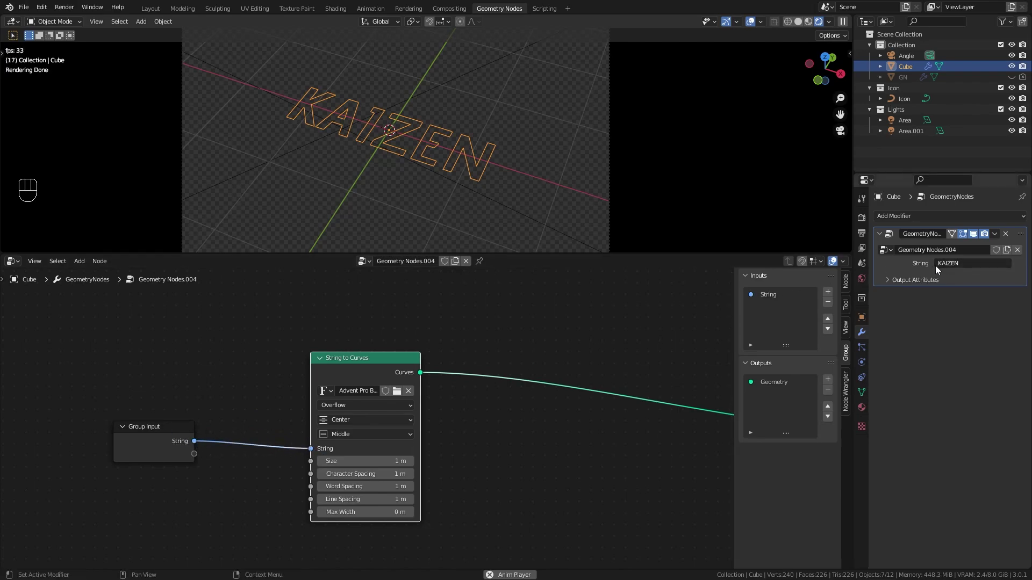
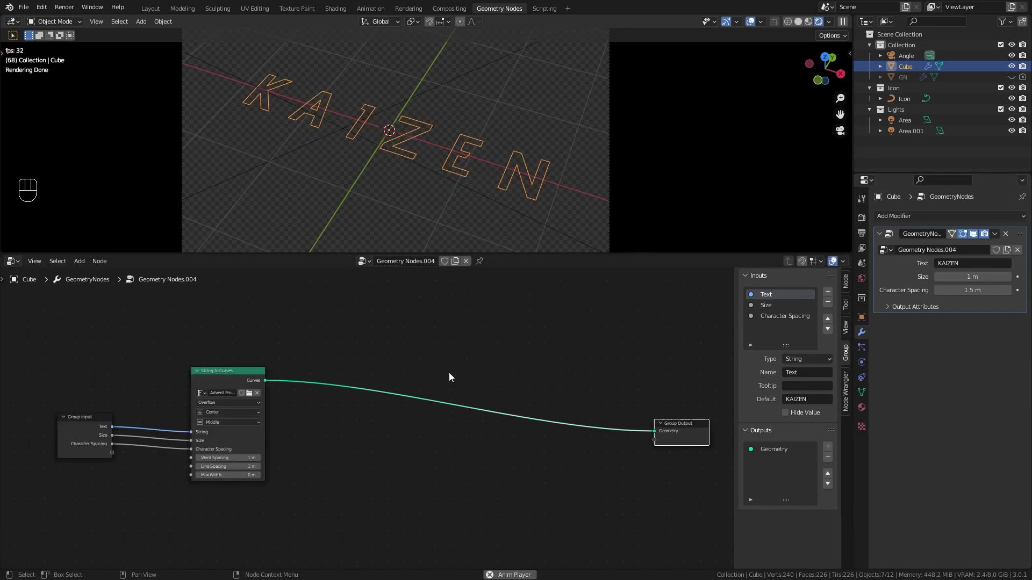
Step: Expose Size and Character Spacing (1.5 m) as inputs, then unplug the curves from the output
click(430, 356)
click(622, 418)
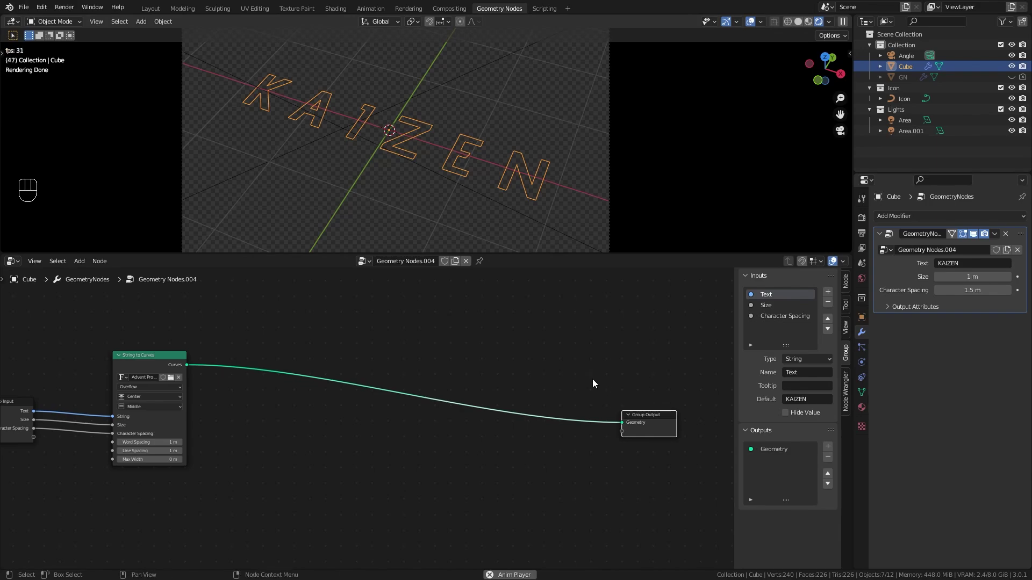
click(598, 374)
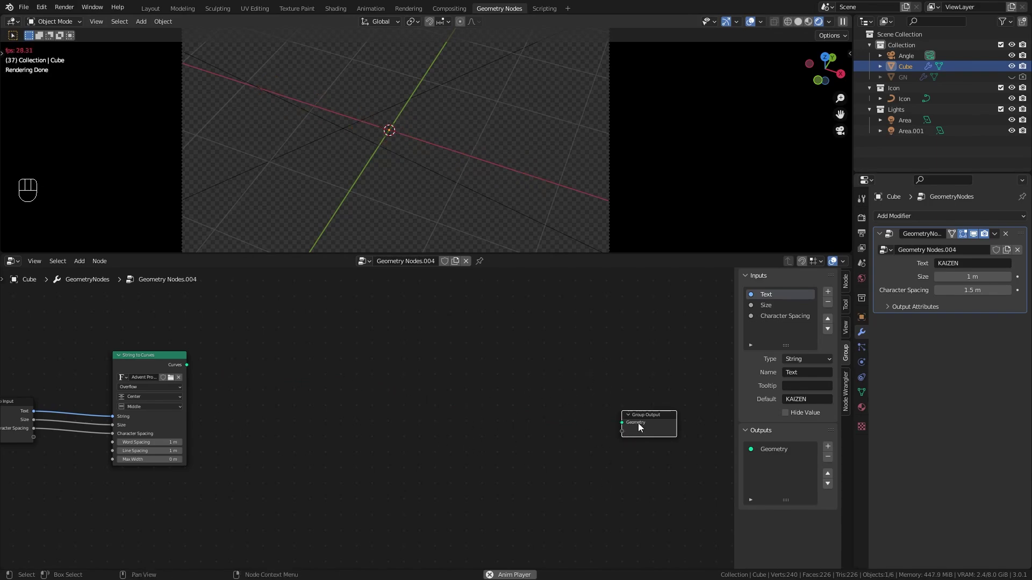
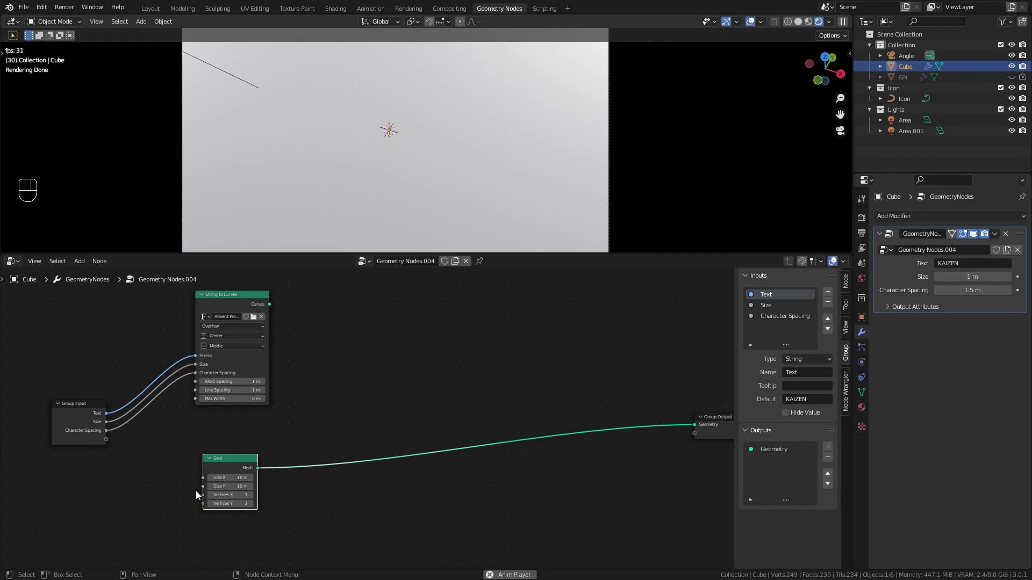
Step: Drive the grid's X and Y vertex counts from one Subdivisions input via a reroute, raised to 500
drag(205, 499, 113, 441)
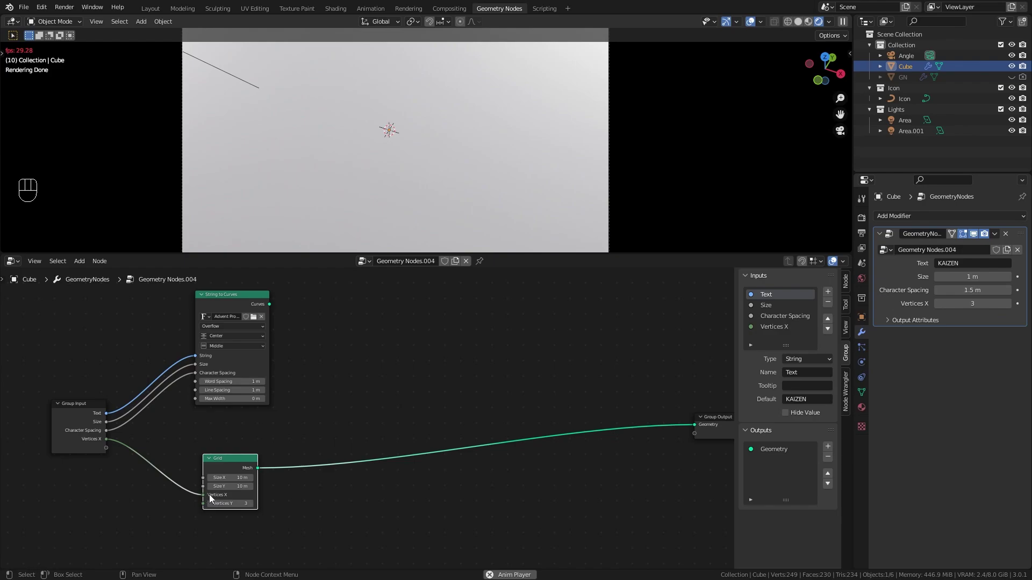
drag(184, 477, 181, 503)
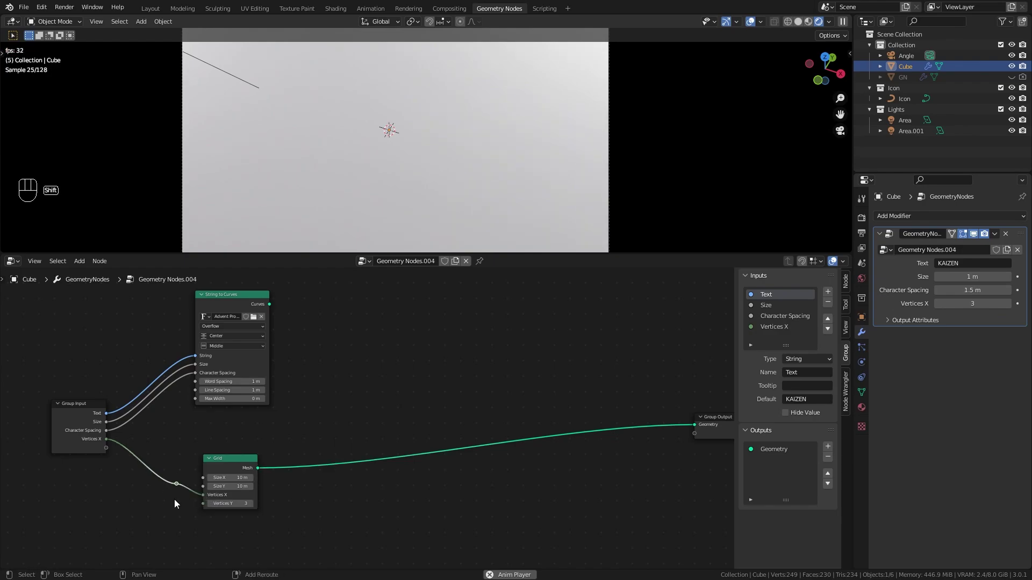
drag(182, 487, 214, 506)
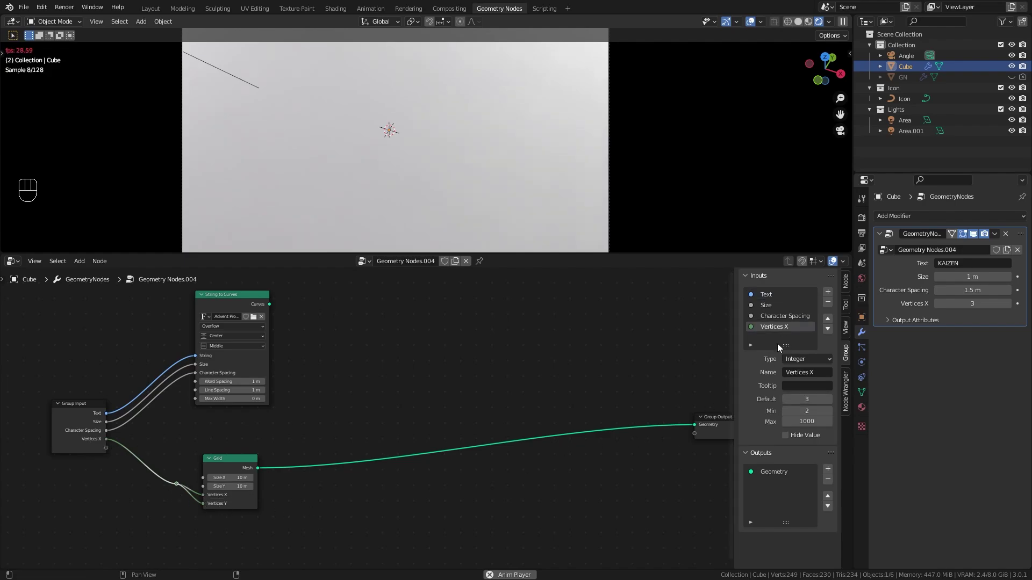
drag(806, 375, 348, 462)
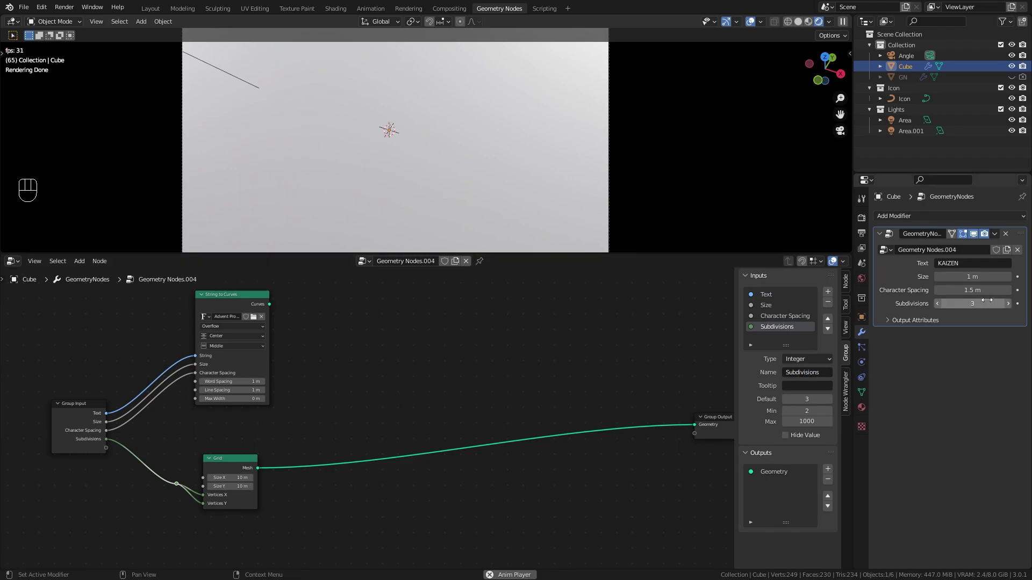
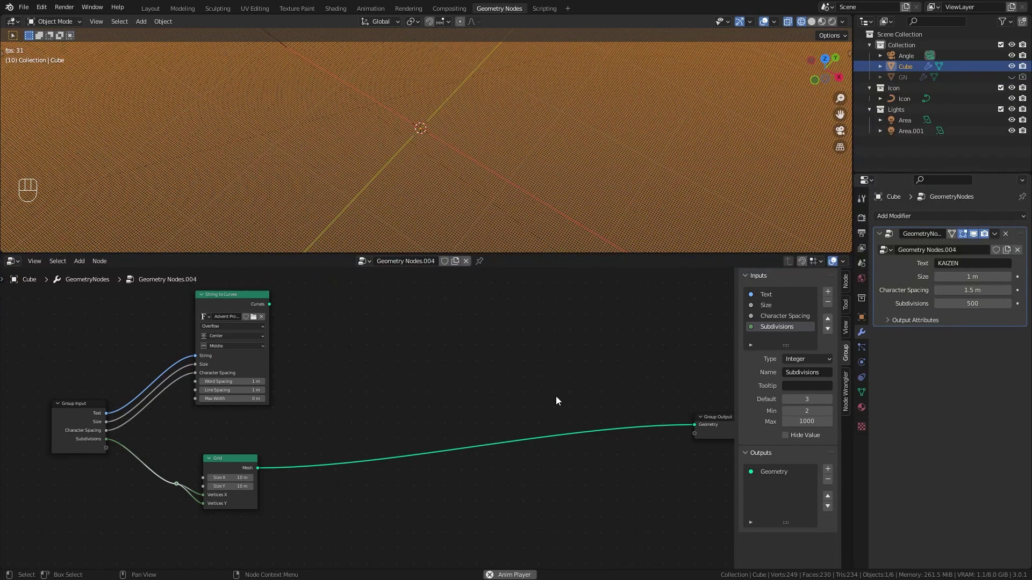
click(604, 416)
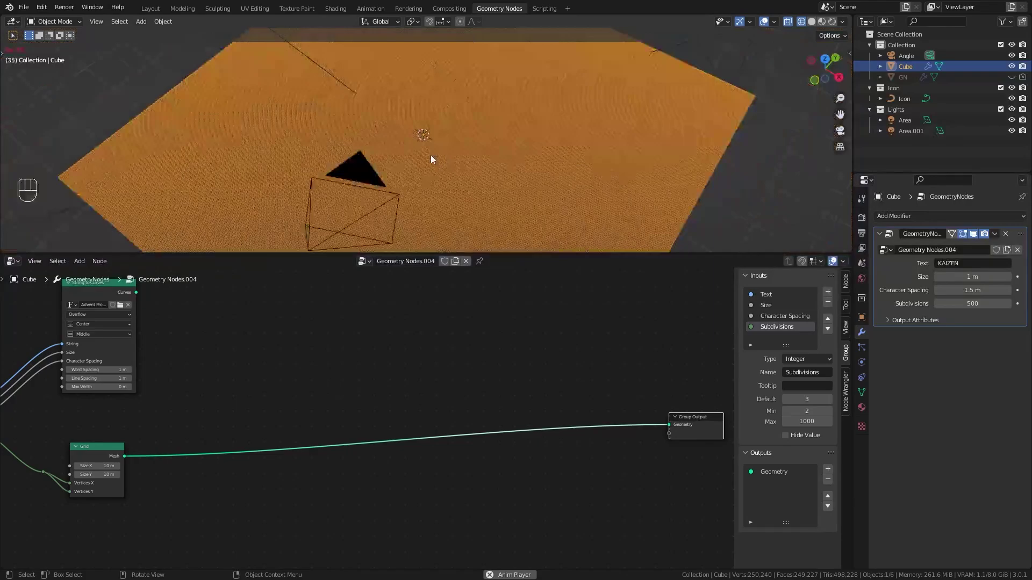
key(shift+a)
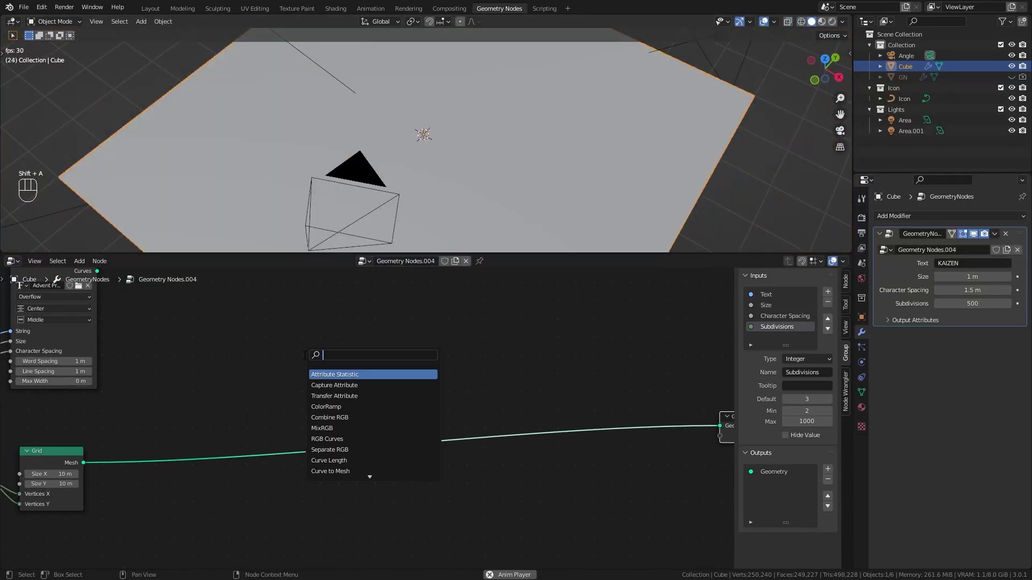
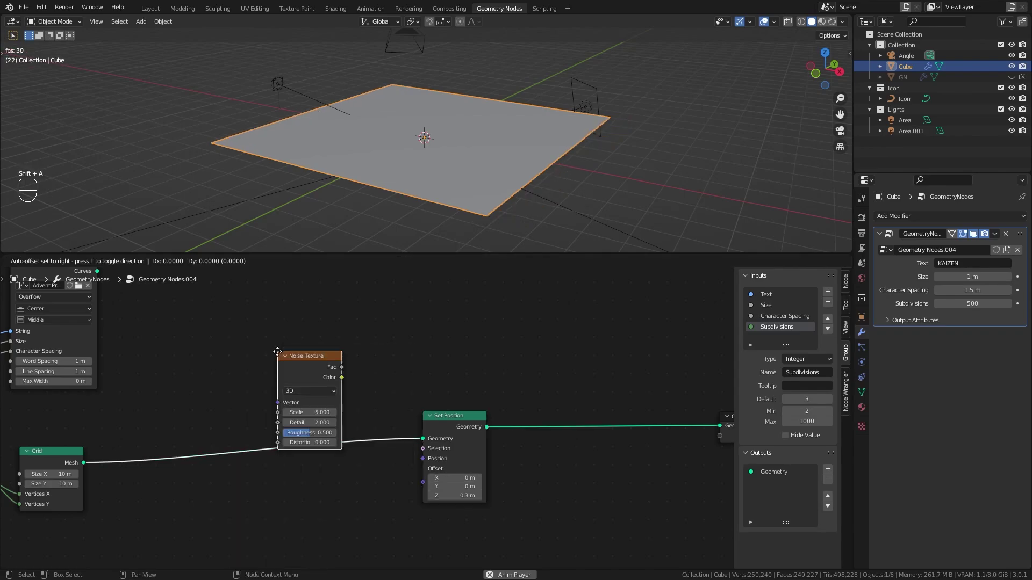
drag(310, 498, 431, 483)
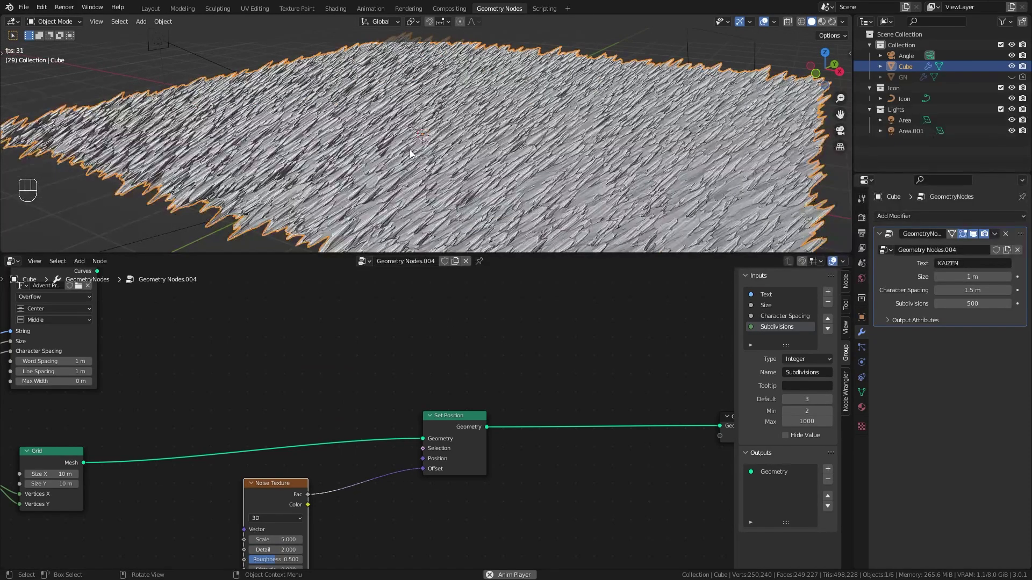
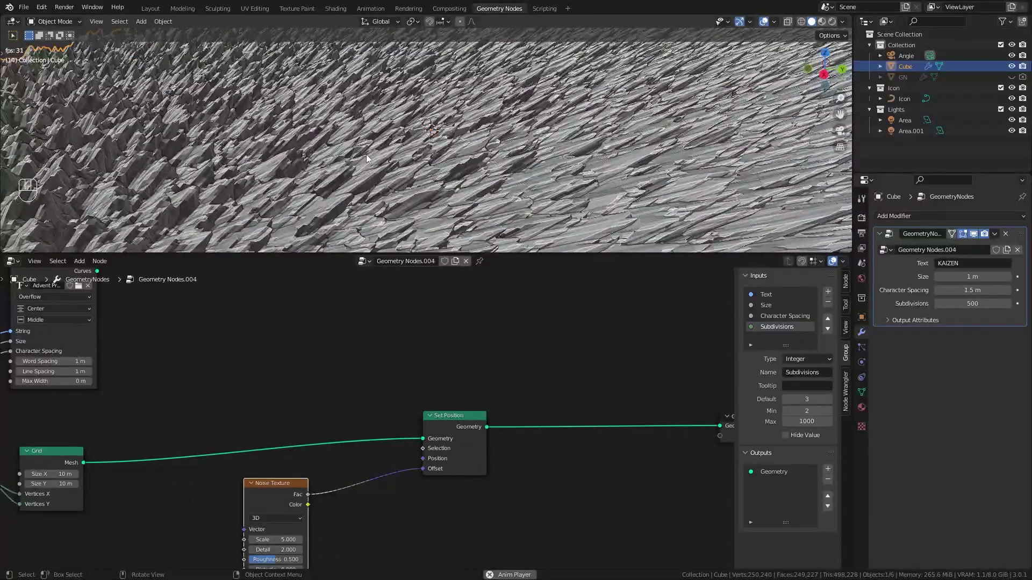
drag(328, 153, 358, 153)
click(359, 153)
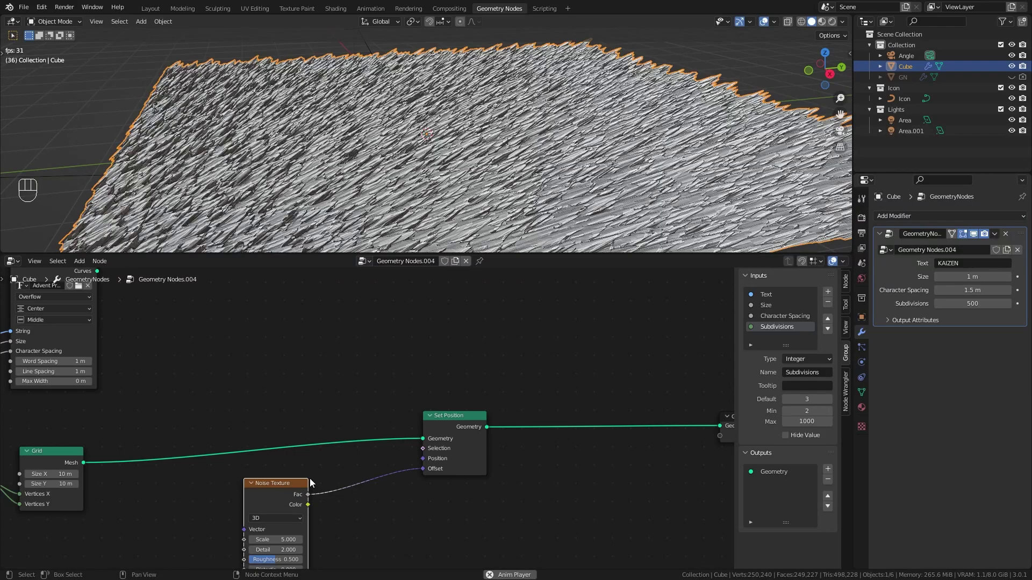
key(Delete)
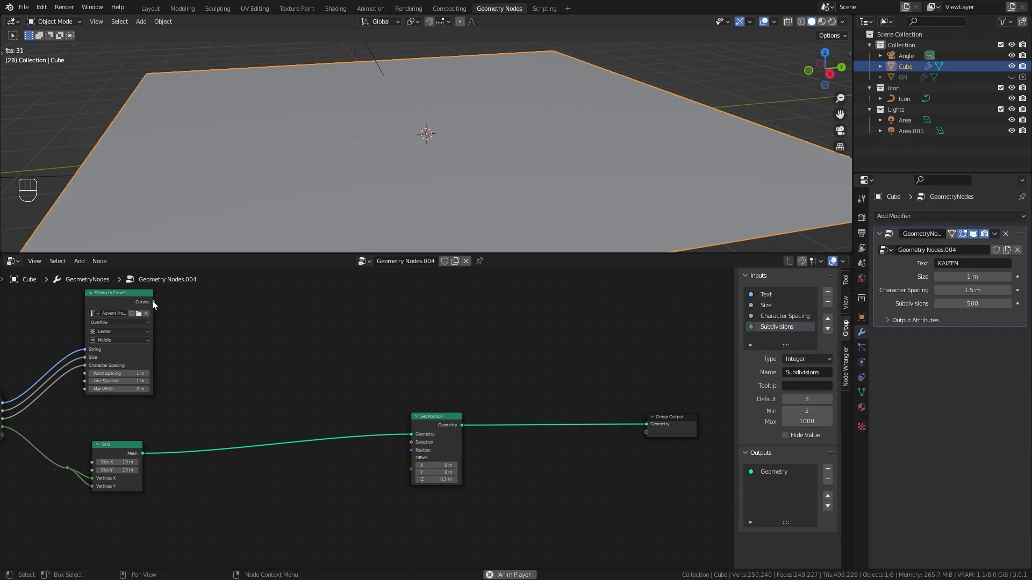
Step: Add a Geometry Proximity node targeting the text curves, its position driving the grid offset
drag(155, 306, 426, 461)
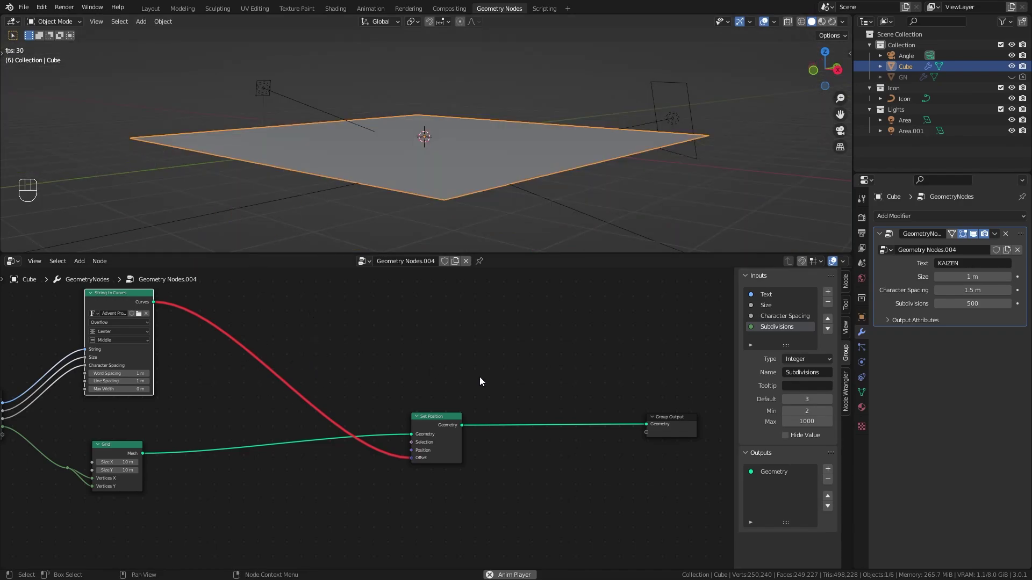
click(359, 367)
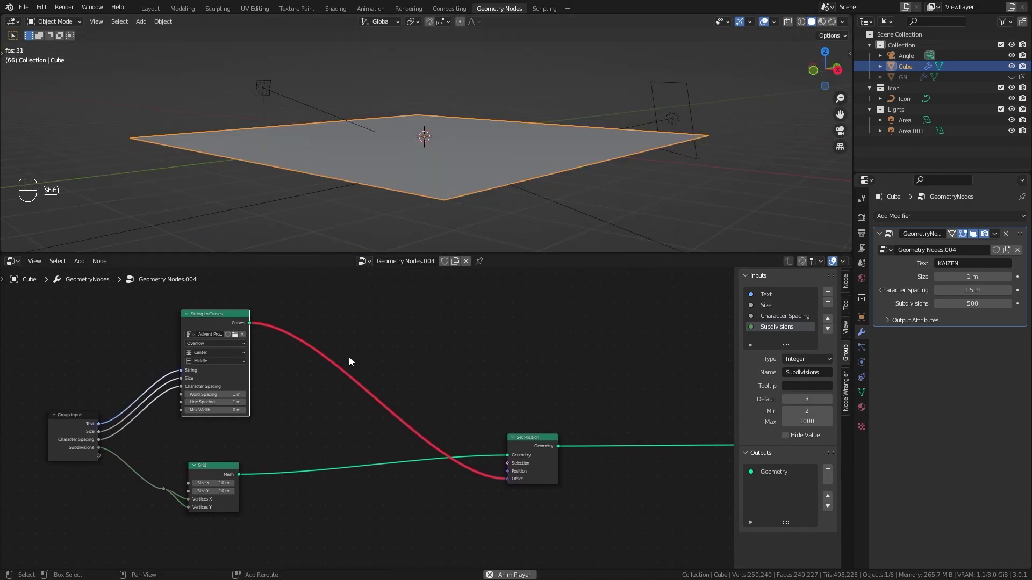
key(shift+a)
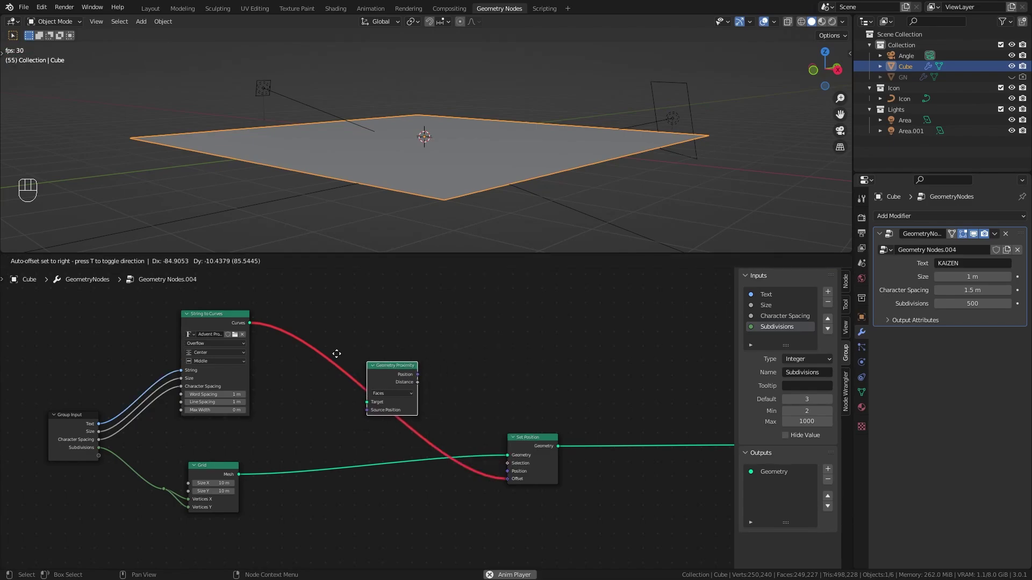
Step: Pan the node graph to frame the proximity node and group input
middle_click(396, 360)
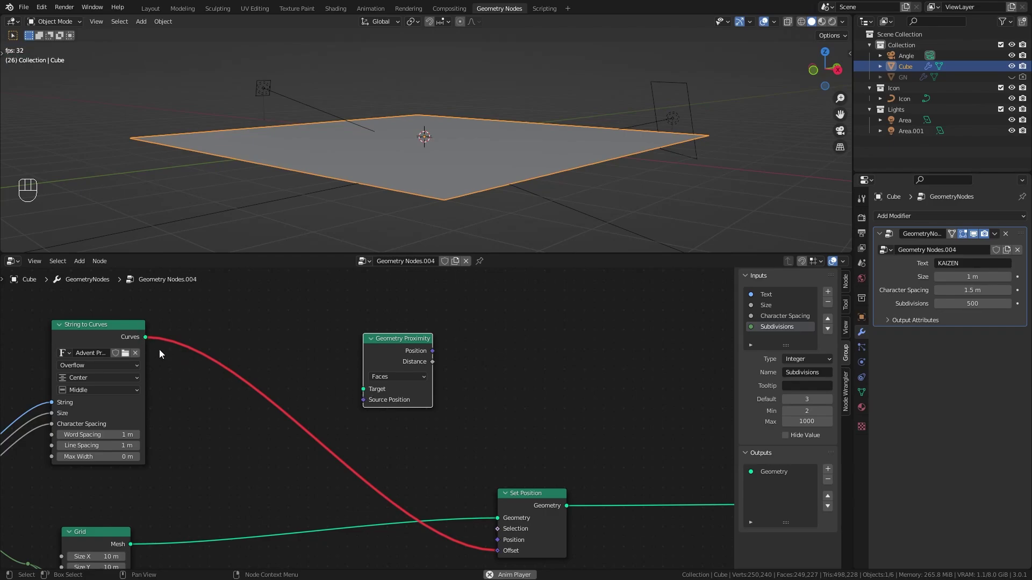
middle_click(325, 364)
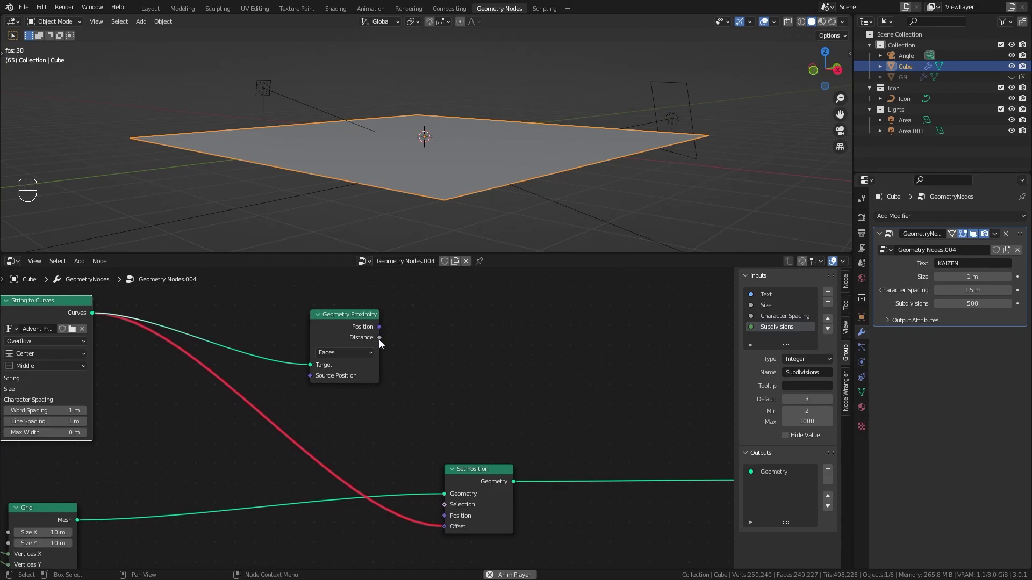
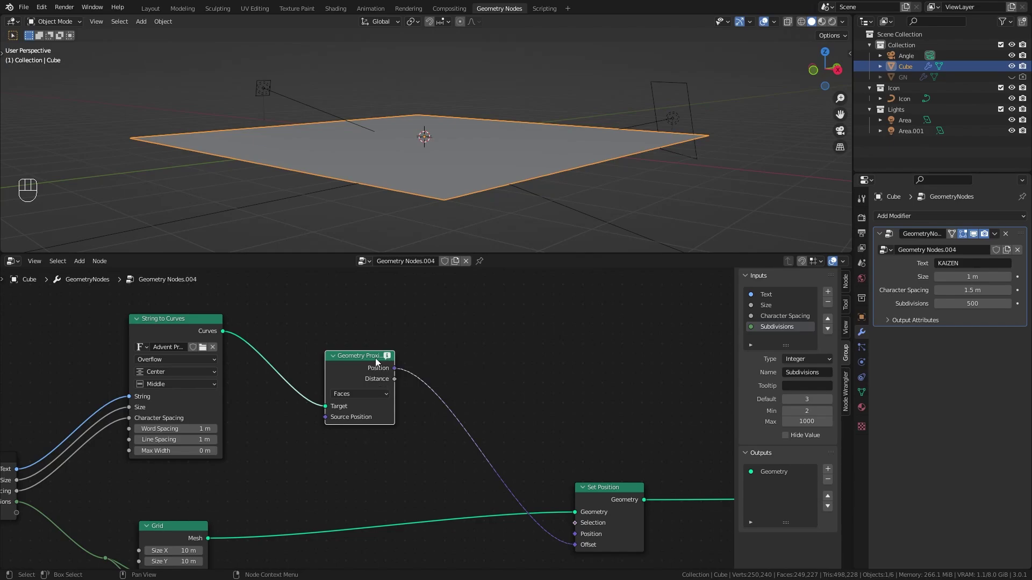
middle_click(369, 346)
Step: Swap a Curve to Mesh node for a Fill Curve node after the text curves
key(shift+a)
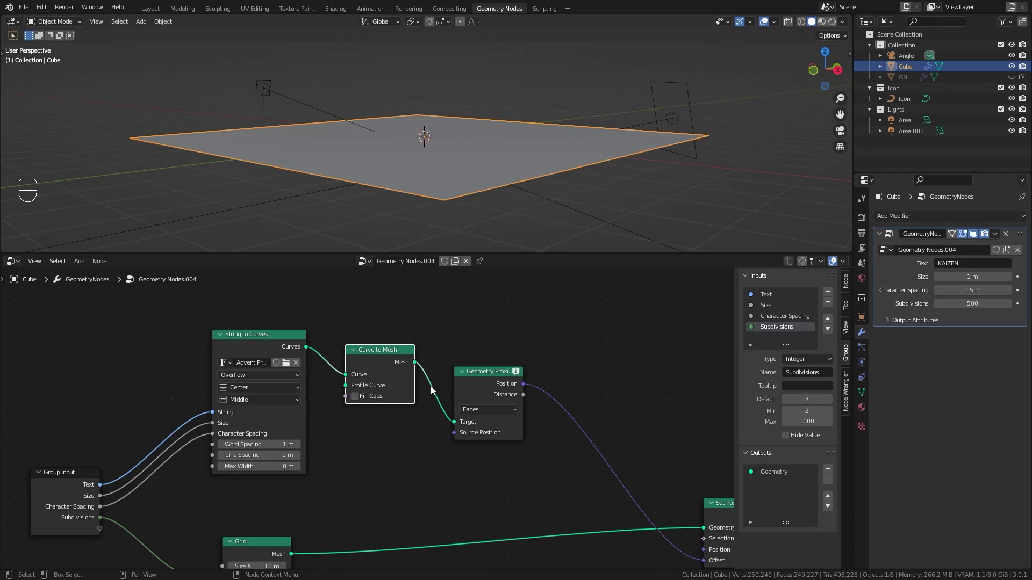
key(ctrl+x)
key(shift+a)
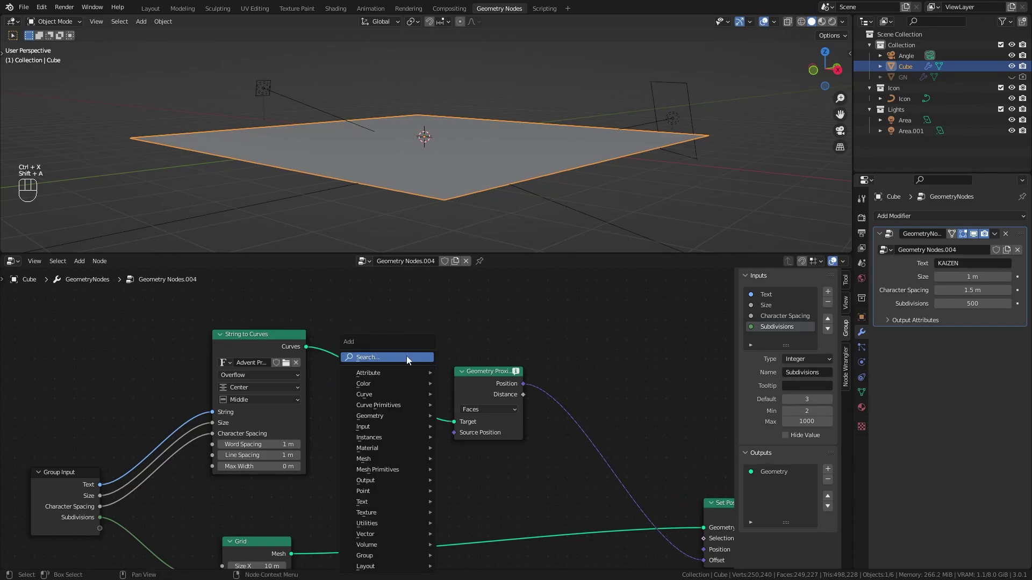
key(BackSpace)
key(l)
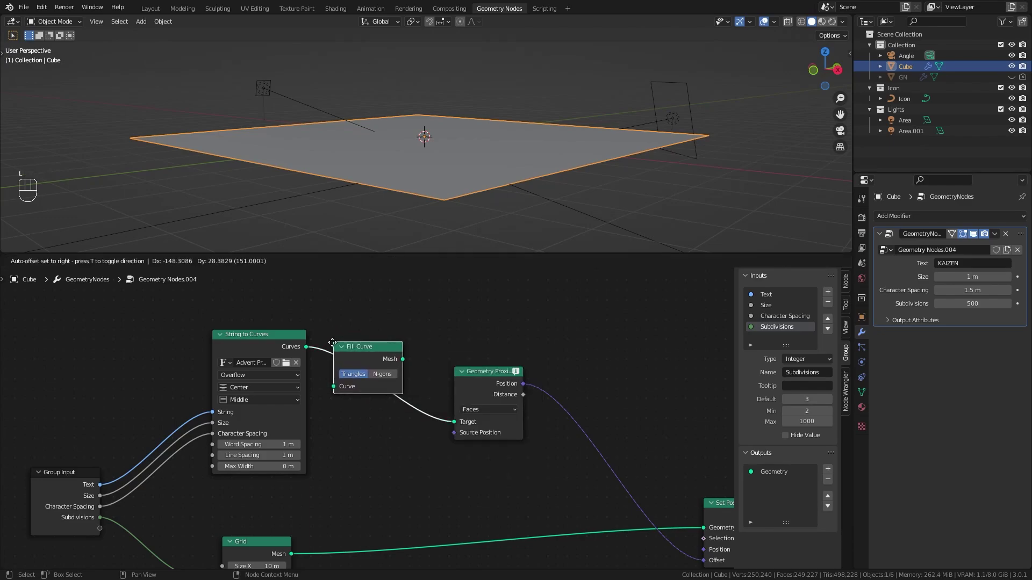
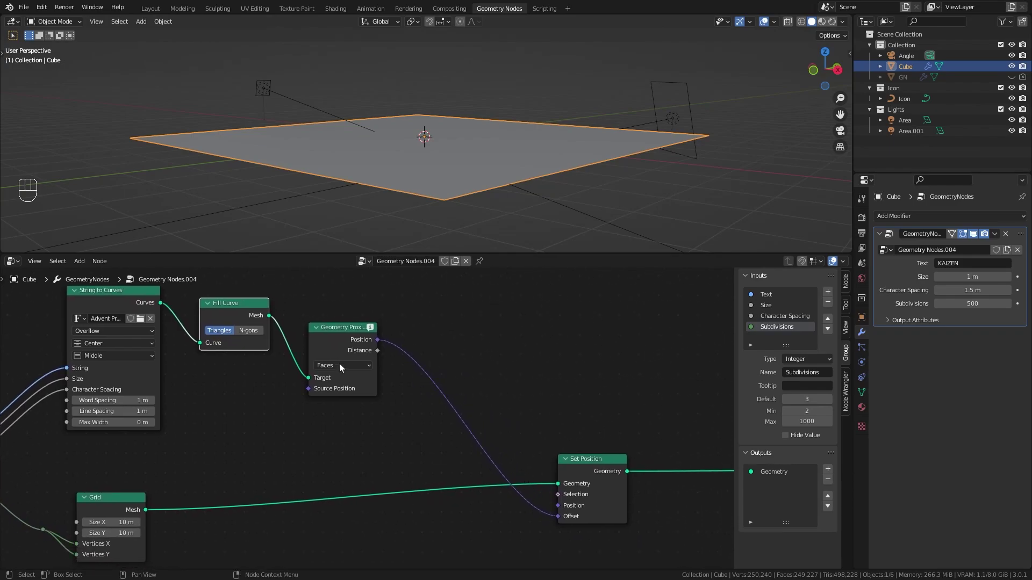
Step: Preview the filled KAIZEN letters alone, muting and unmuting Fill Curve to compare outlines
click(701, 456)
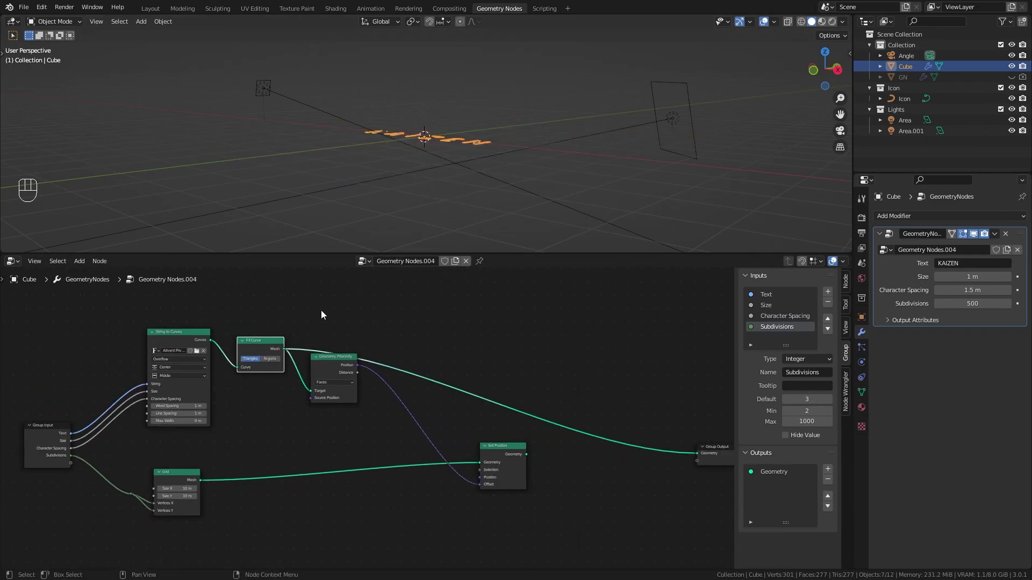
drag(443, 143, 457, 204)
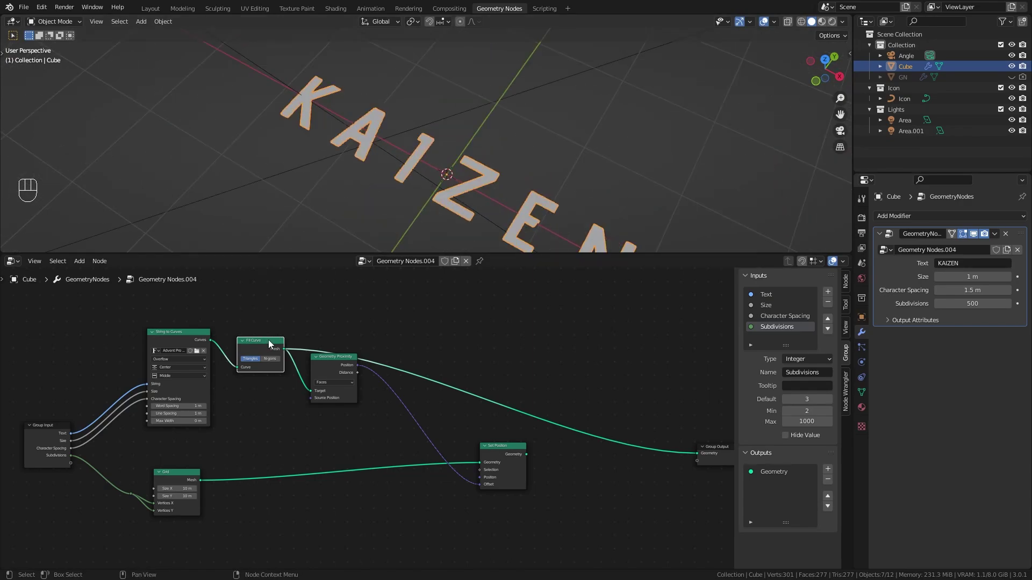
key(m)
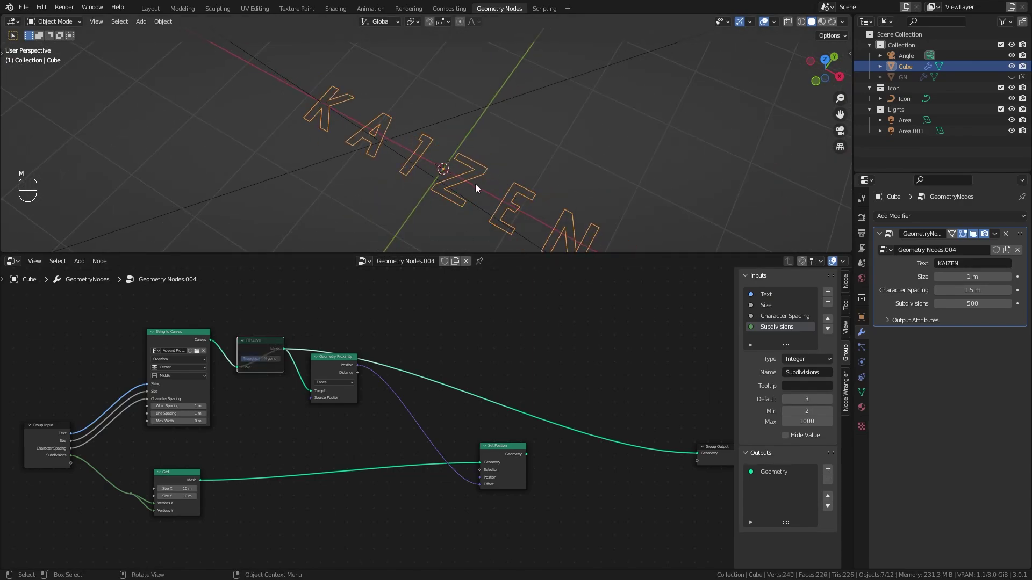
middle_click(484, 183)
key(m)
drag(475, 180, 427, 159)
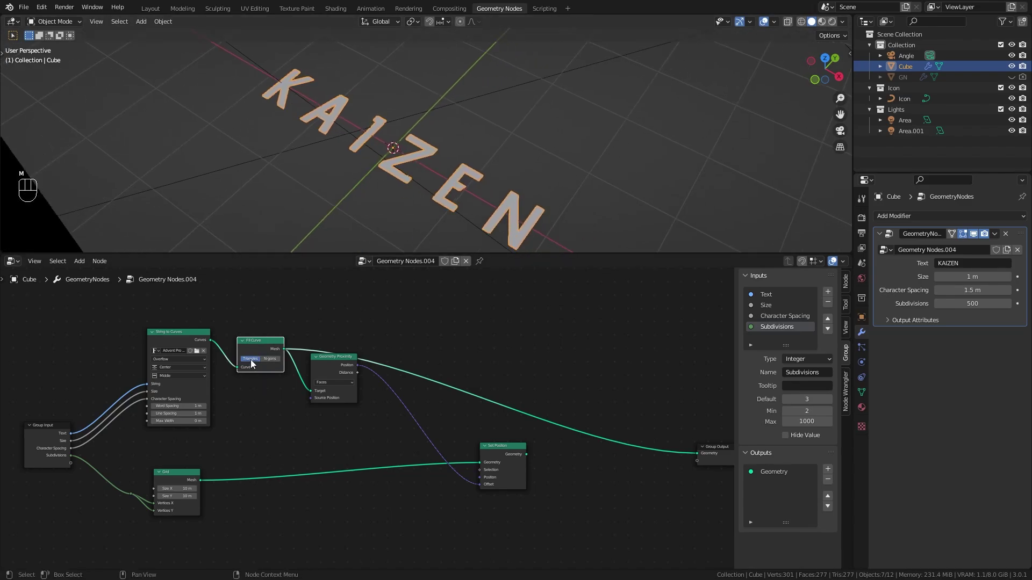
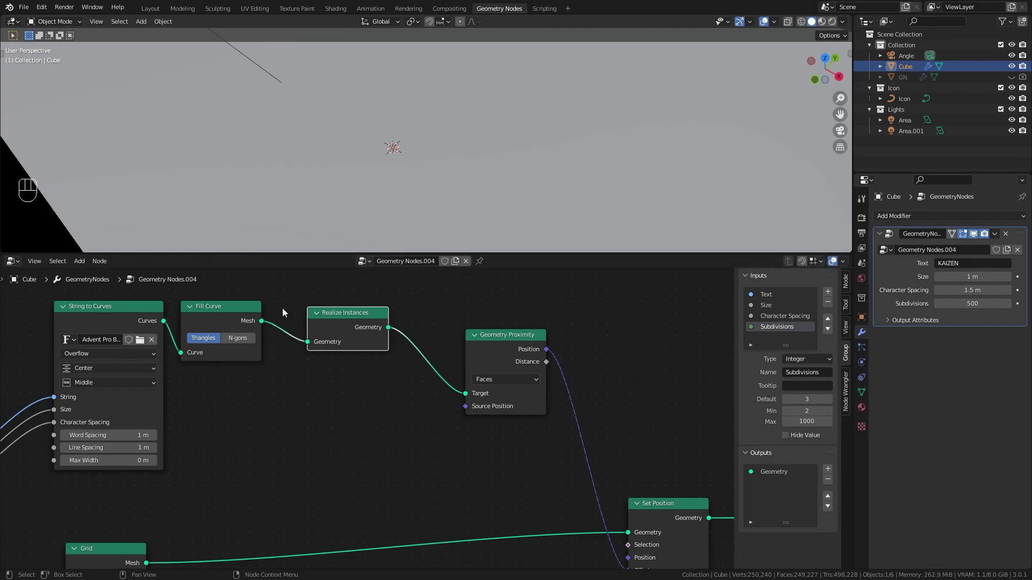
Step: Insert Realize Instances before the proximity target and restore Set Position to the output
drag(319, 318, 408, 331)
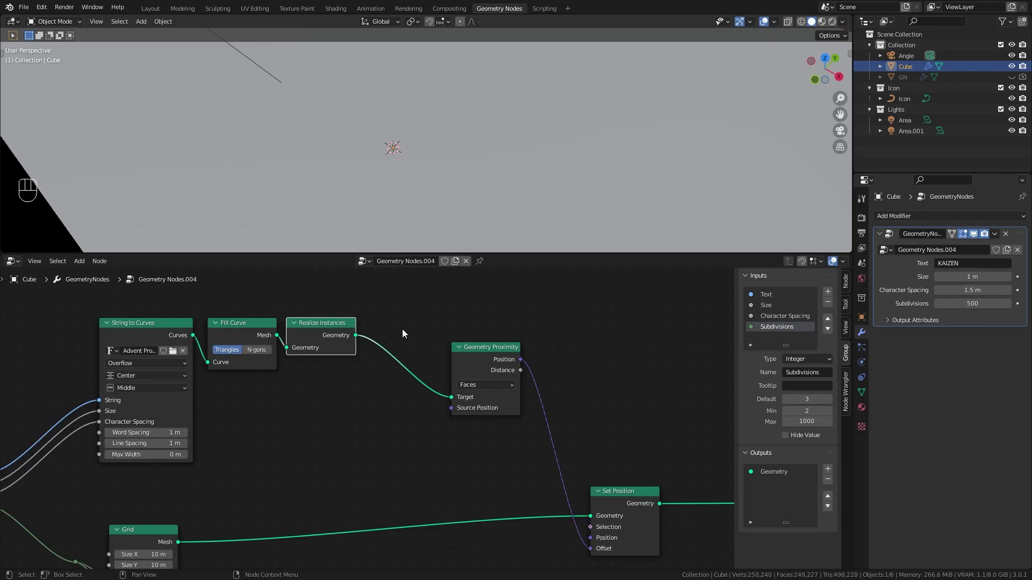
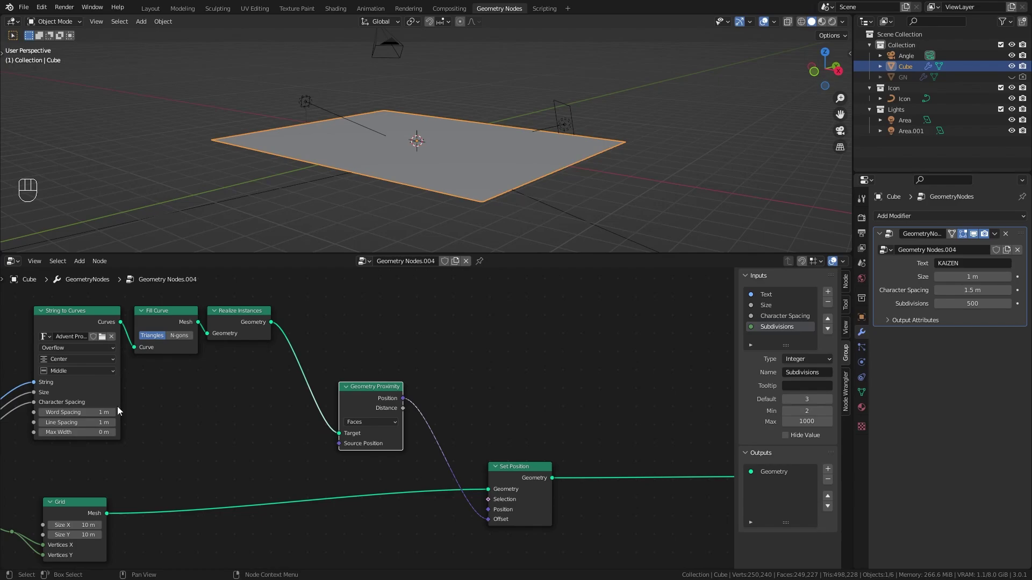
Step: Feed the proximity distance into the grid offset and orbit around the steeply warped grid
drag(421, 409, 500, 522)
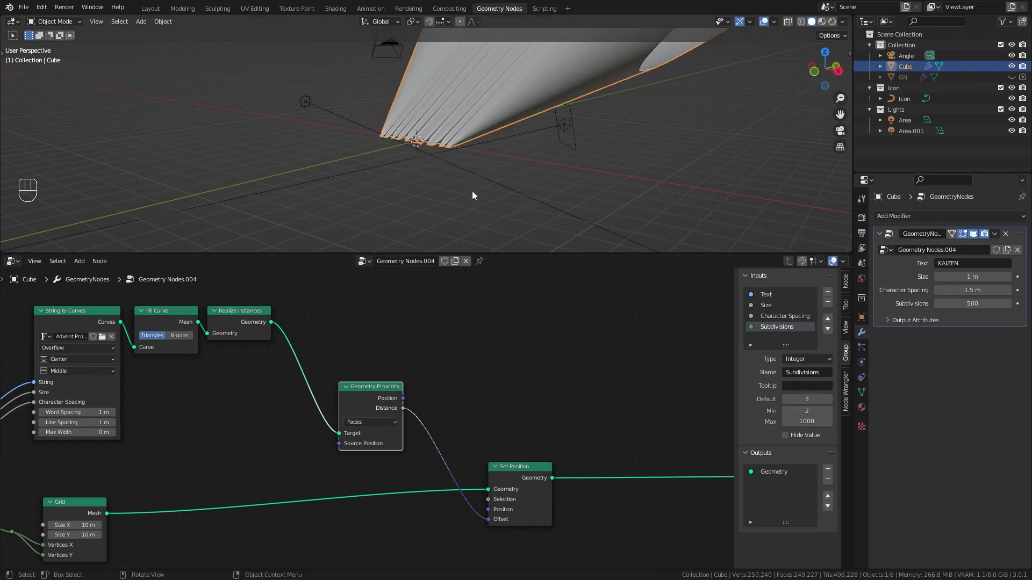
drag(374, 185, 383, 165)
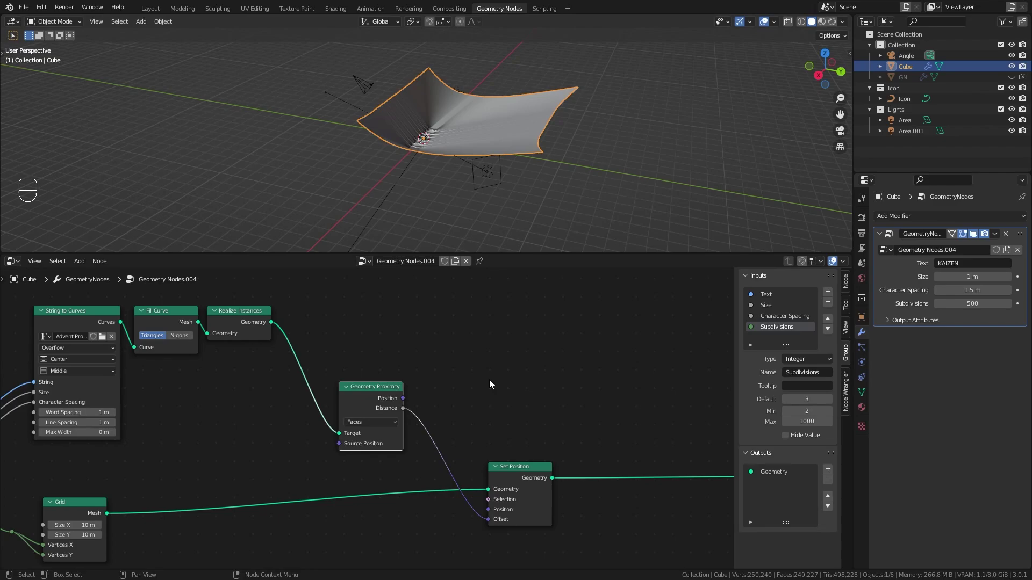
drag(353, 195, 423, 176)
click(423, 176)
drag(494, 164, 433, 176)
drag(432, 177, 389, 199)
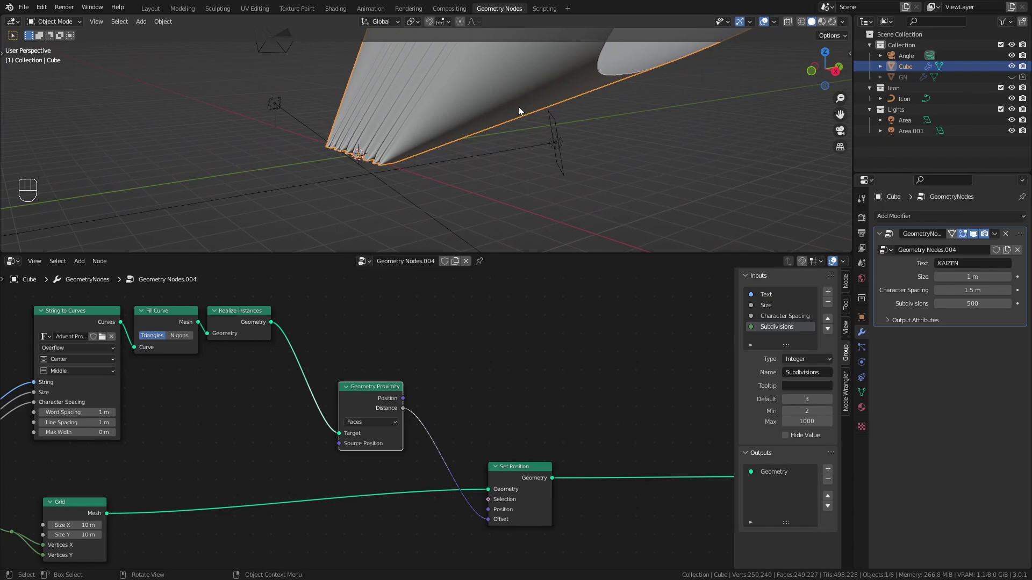
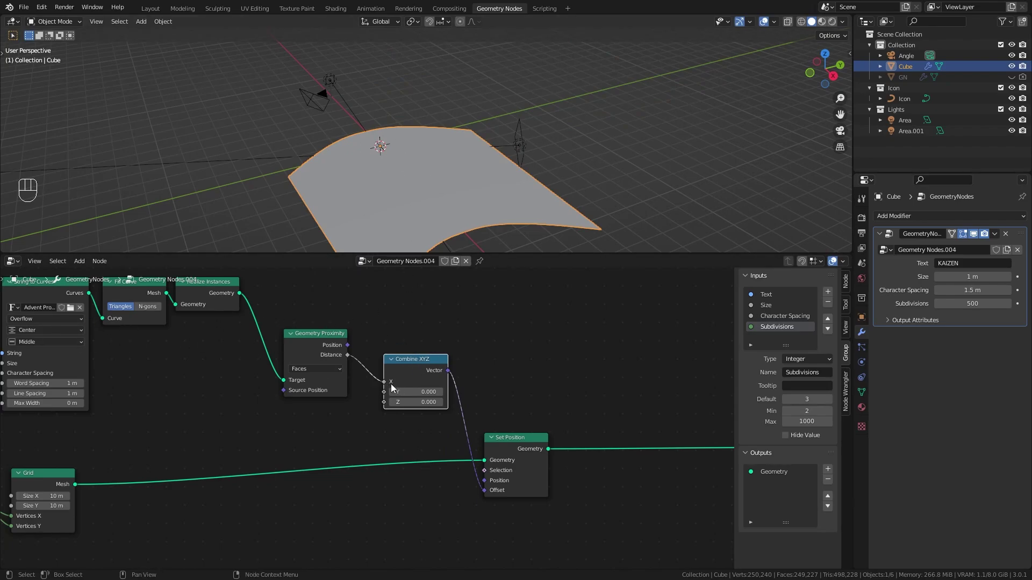
Step: Route the distance into a Combine XYZ node's Z only so the grid displaces vertically
drag(313, 197, 398, 218)
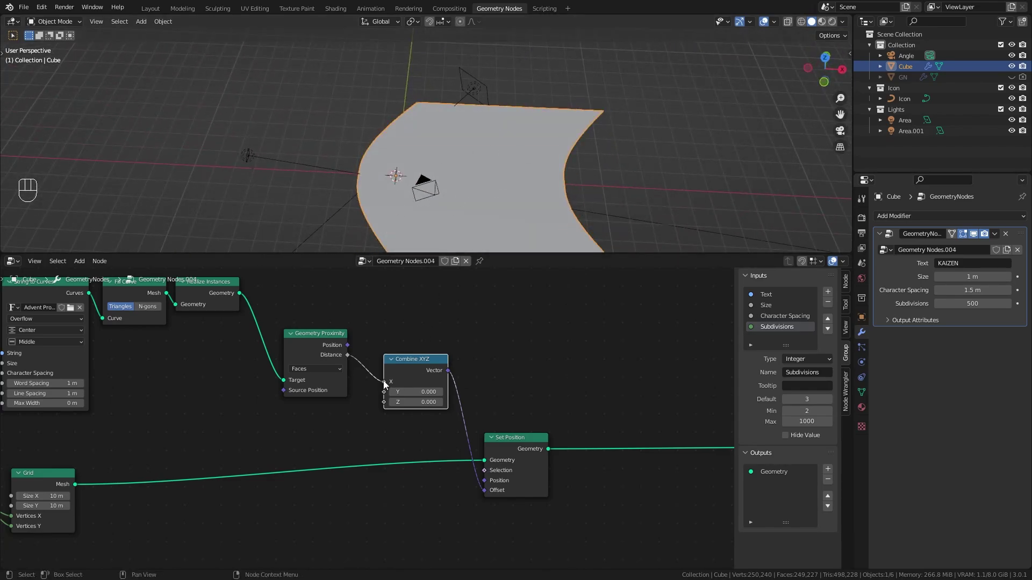
drag(387, 385, 390, 406)
drag(443, 135, 415, 387)
click(415, 387)
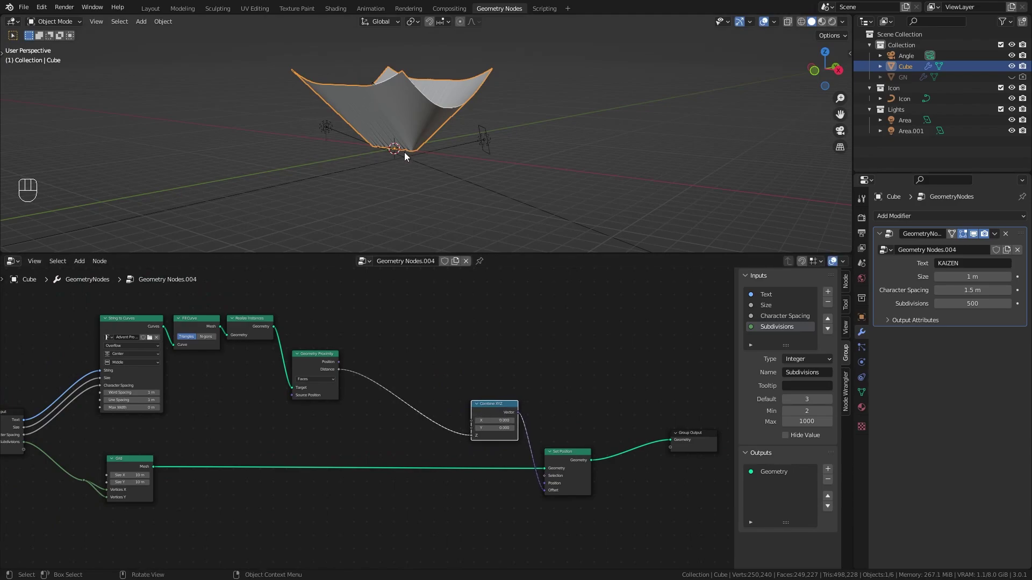
drag(404, 154, 412, 202)
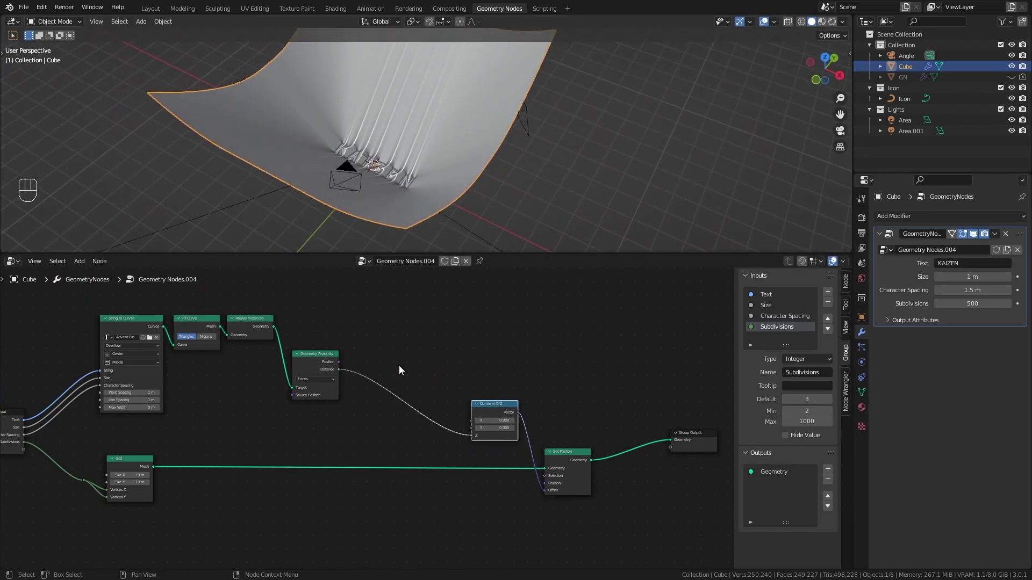
Step: Insert a Map Range (From Max 0.6, To Min 0.73, To Max 0) before Combine XYZ Z to raise the emboss
key(shift+a)
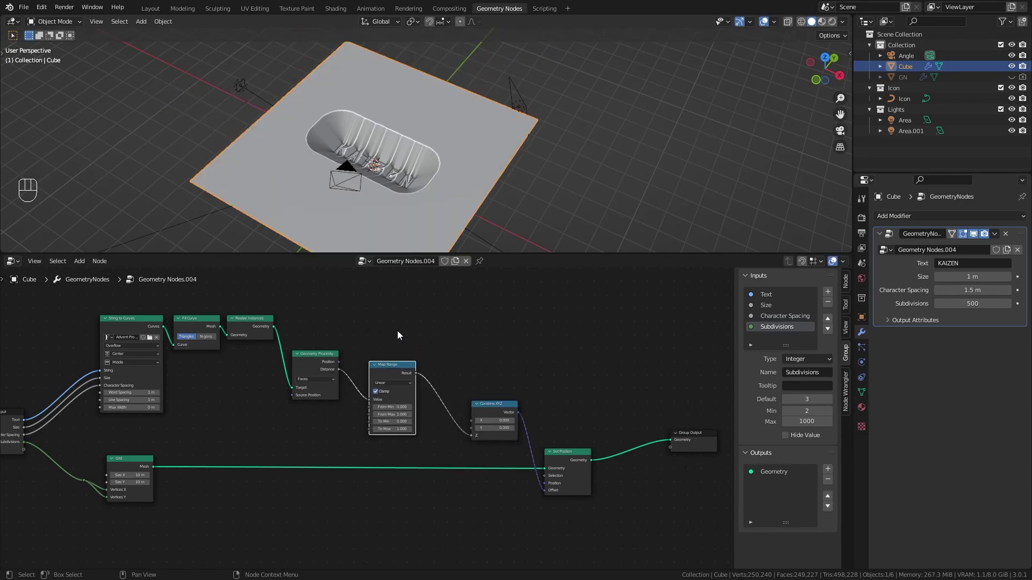
middle_click(305, 191)
drag(306, 187, 306, 164)
drag(306, 164, 303, 150)
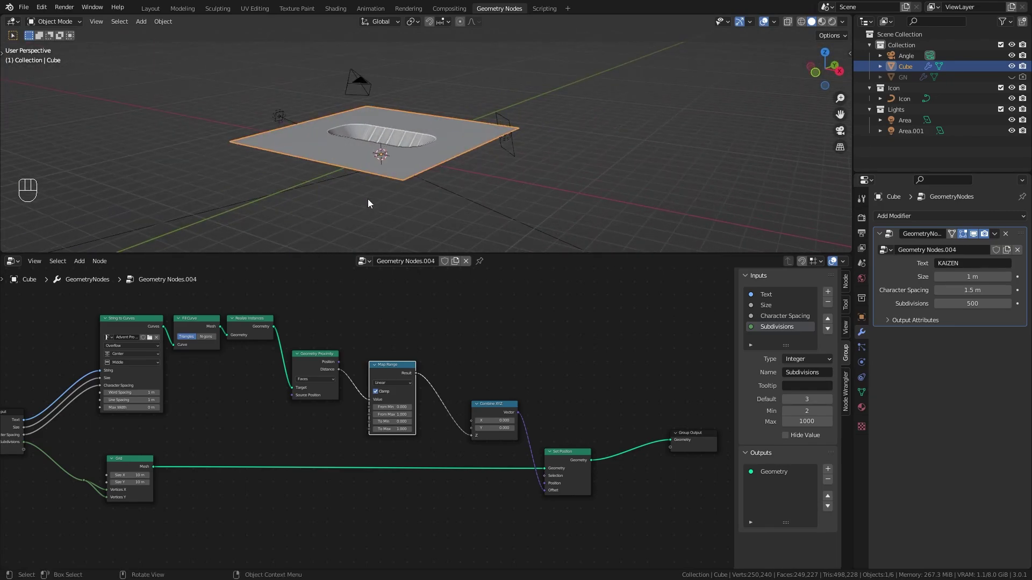
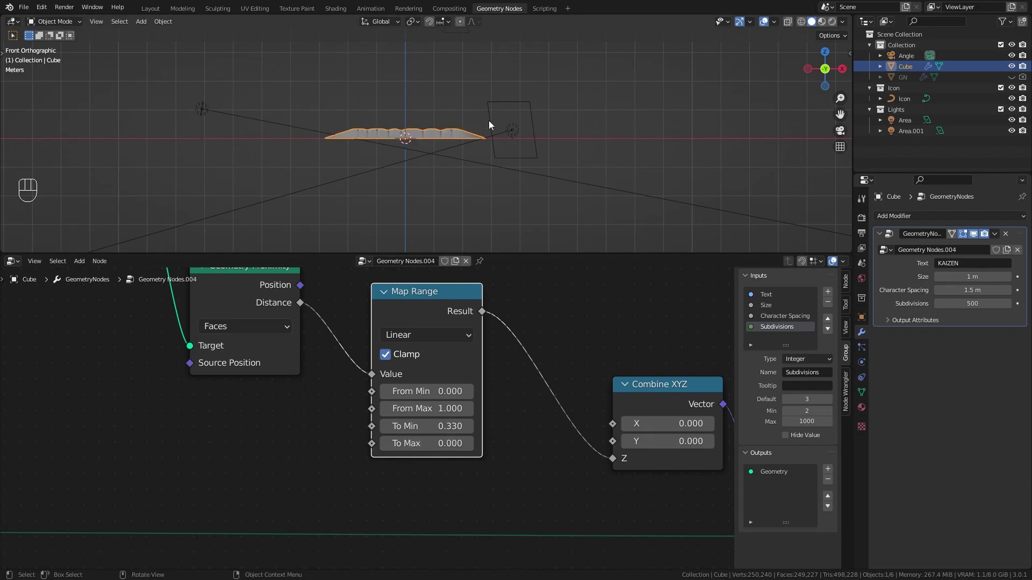
drag(490, 121, 474, 135)
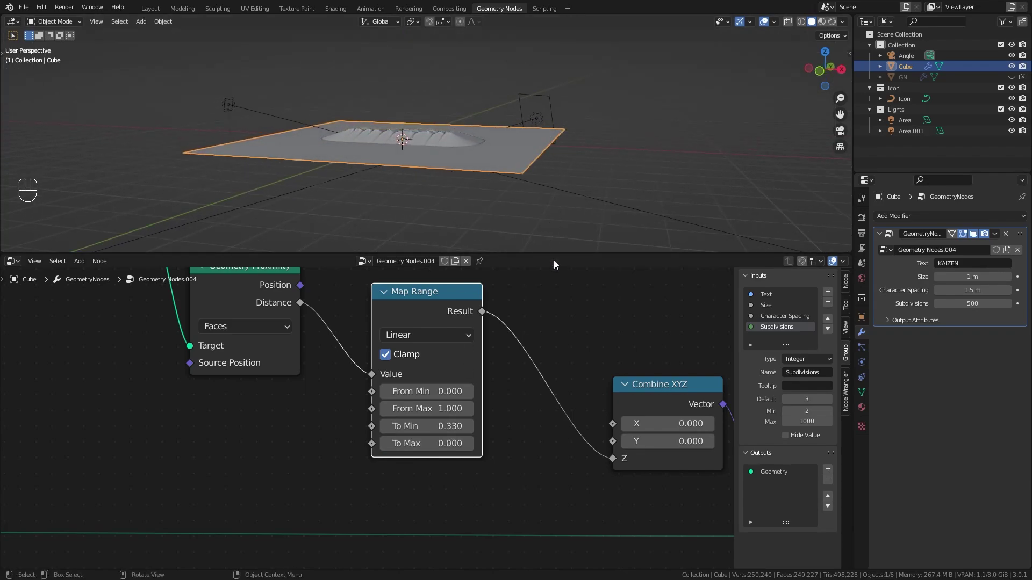
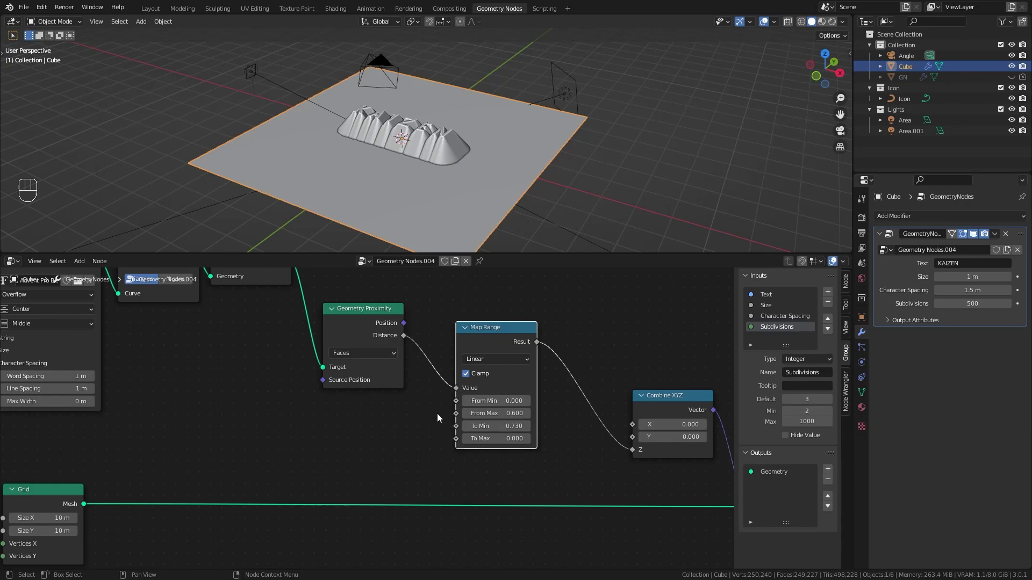
Step: Expose From Max and To Min through a Group Input node as Width and Height, hiding unused sockets
key(shift+a)
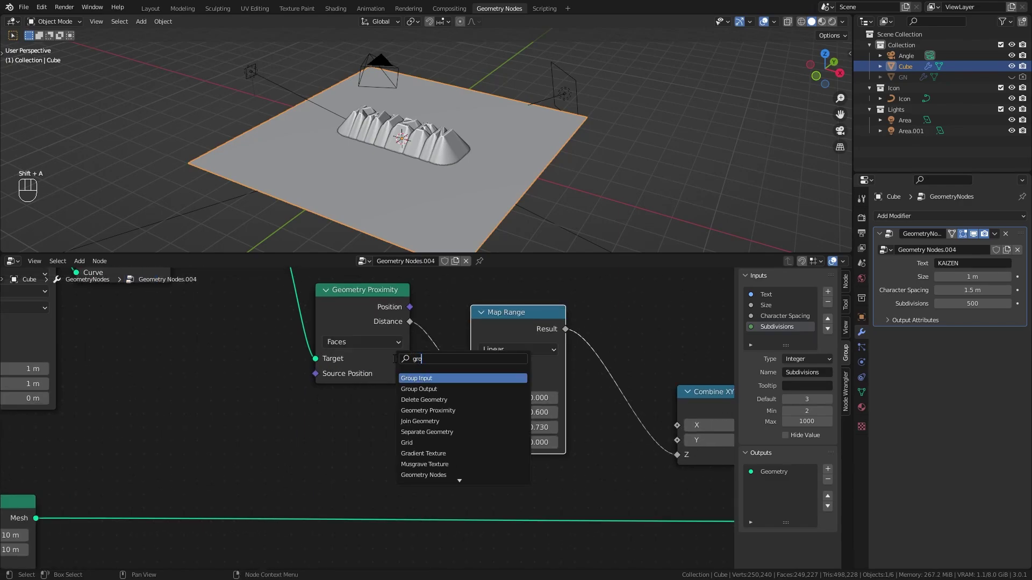
drag(474, 413, 416, 481)
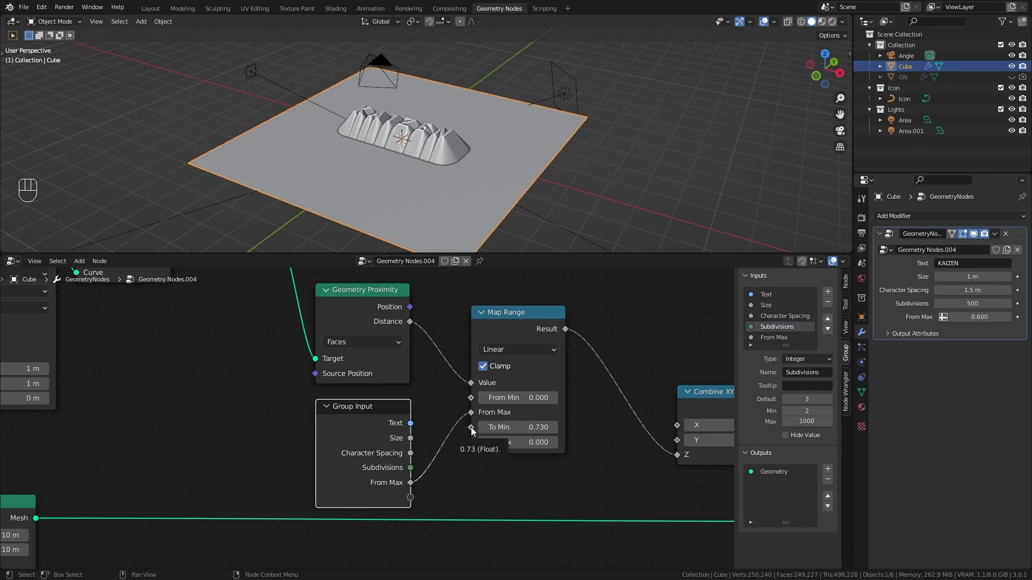
drag(470, 427, 416, 498)
click(378, 412)
click(378, 412)
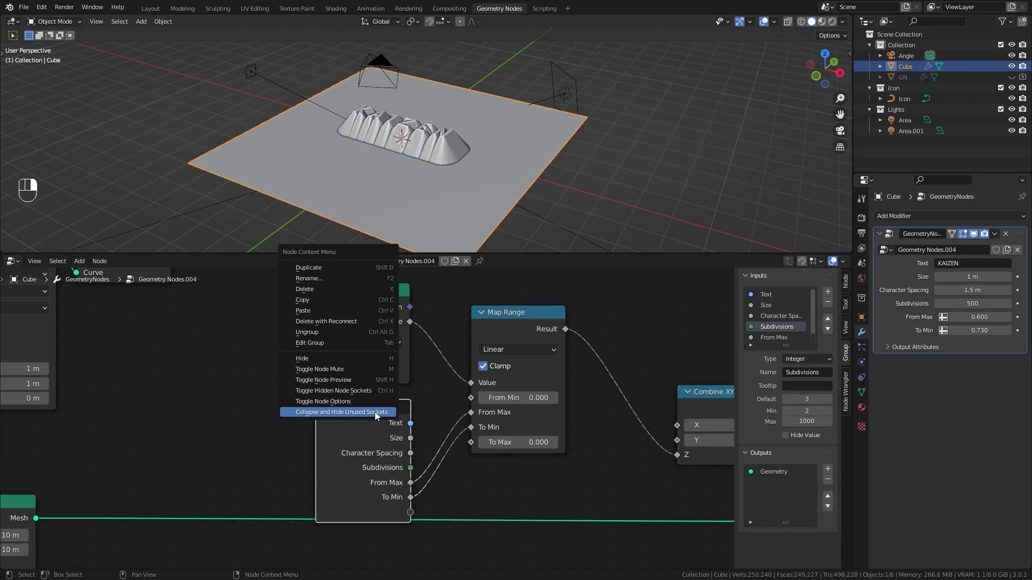
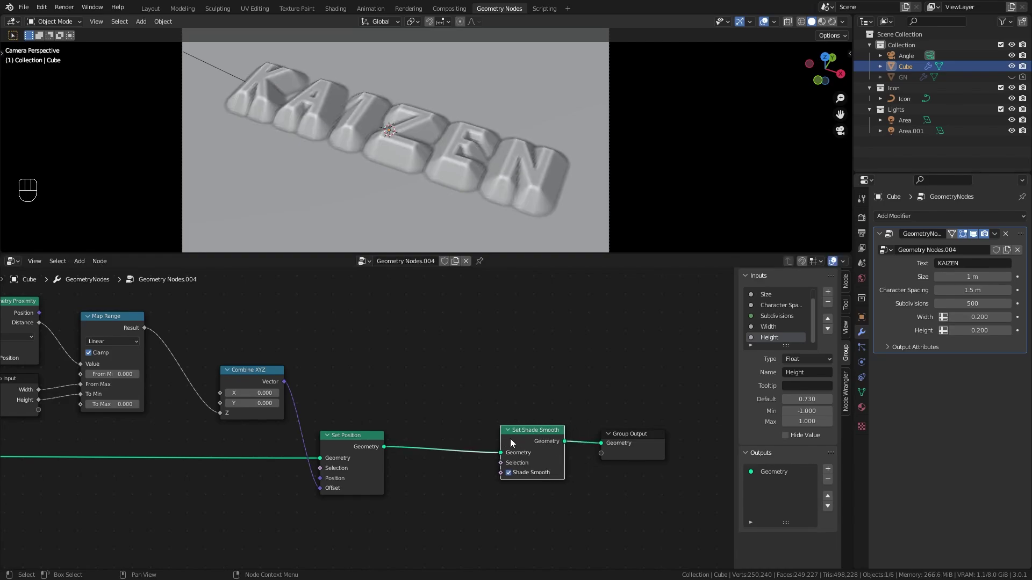
Step: Collapse Set Shade Smooth and add a Set Material node after it
click(508, 431)
click(533, 438)
key(shift+a)
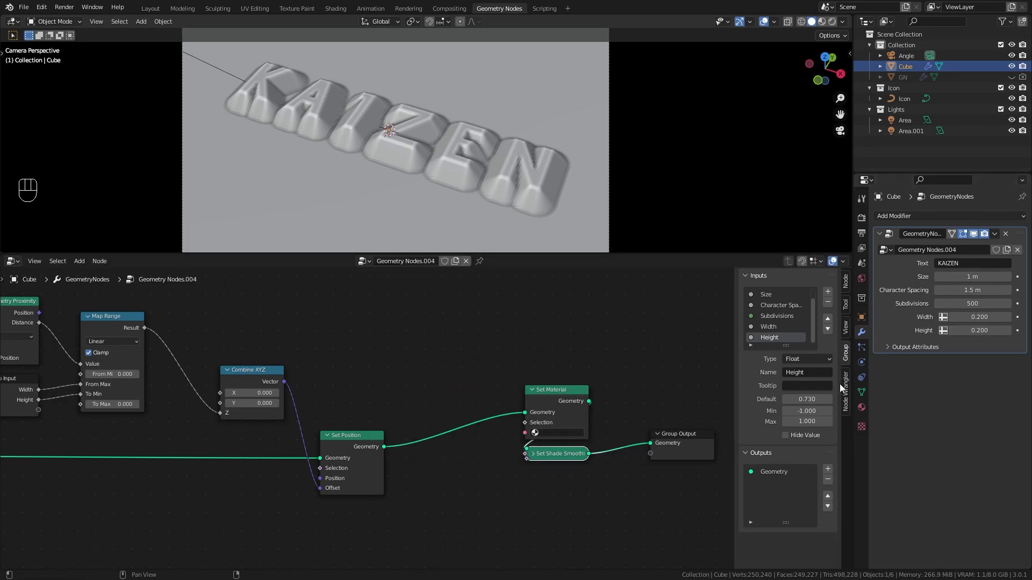
Step: Assign the 'Join the Patreon' material in Material Properties and set it in the Set Material node
click(1026, 216)
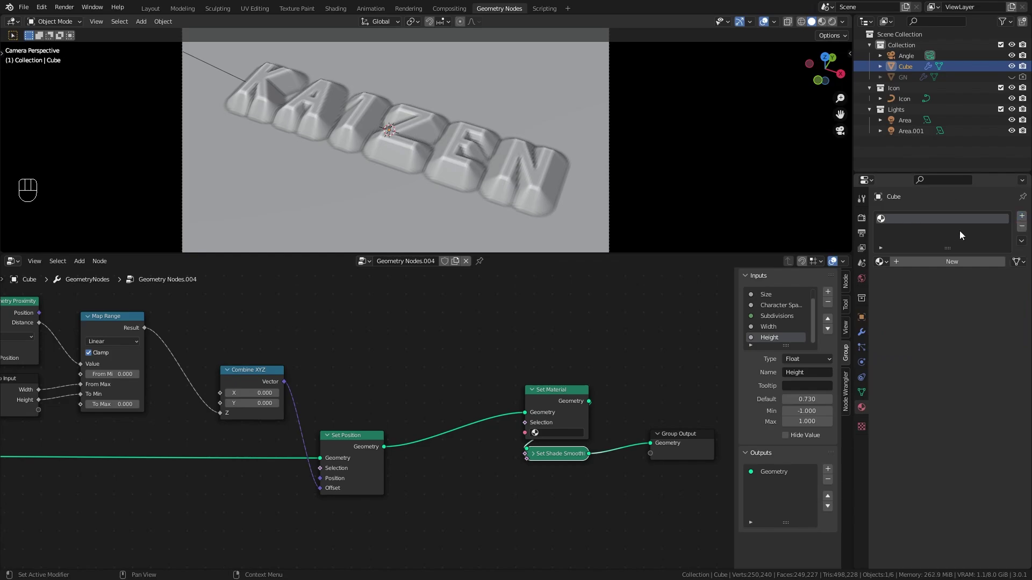
click(915, 220)
drag(906, 221, 595, 442)
drag(579, 438, 643, 386)
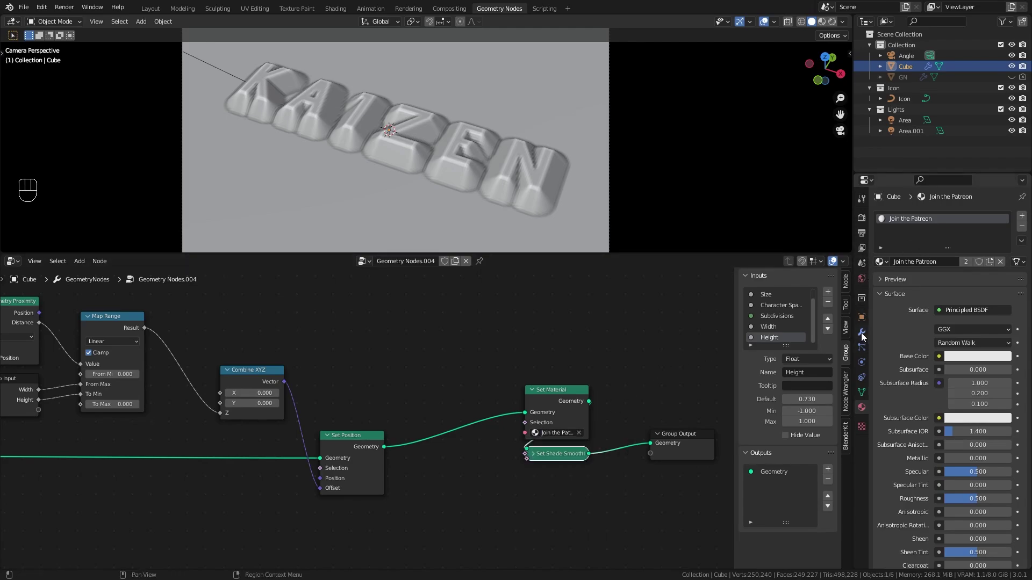
Step: Set Subdivisions to 1000 and Width to 0.15 in the modifier for crisper KAIZEN lettering
click(867, 336)
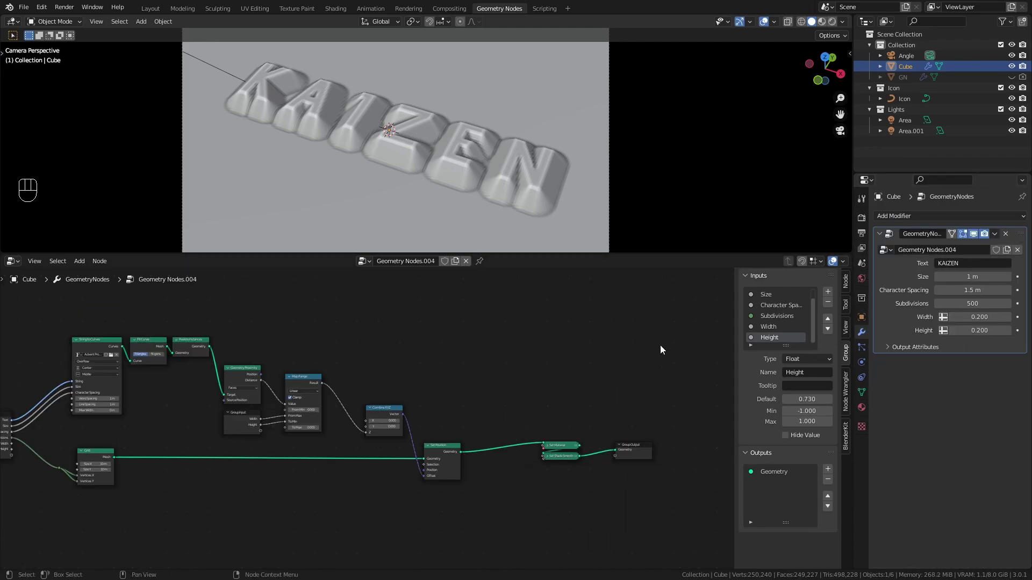
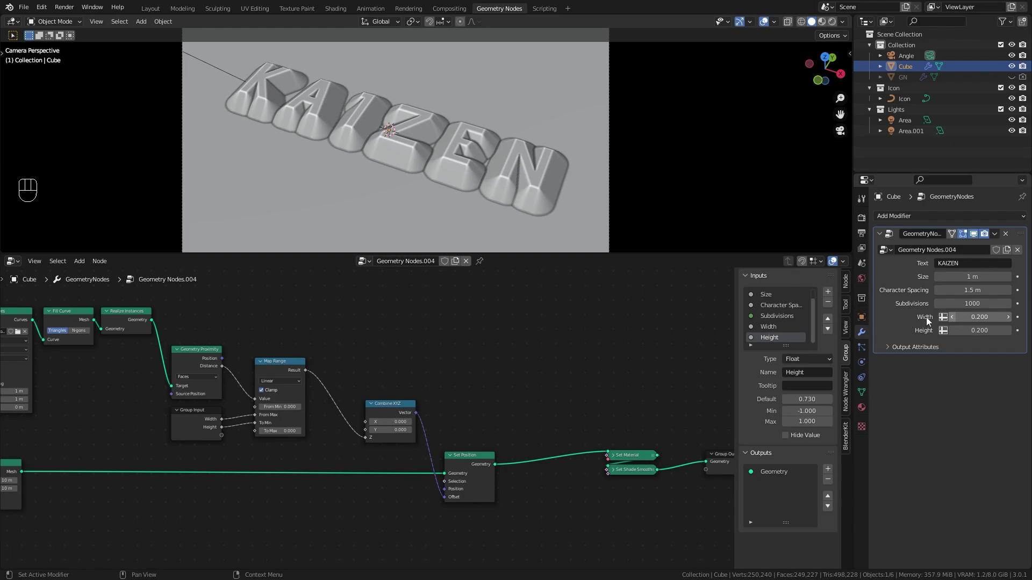
key(n)
click(449, 410)
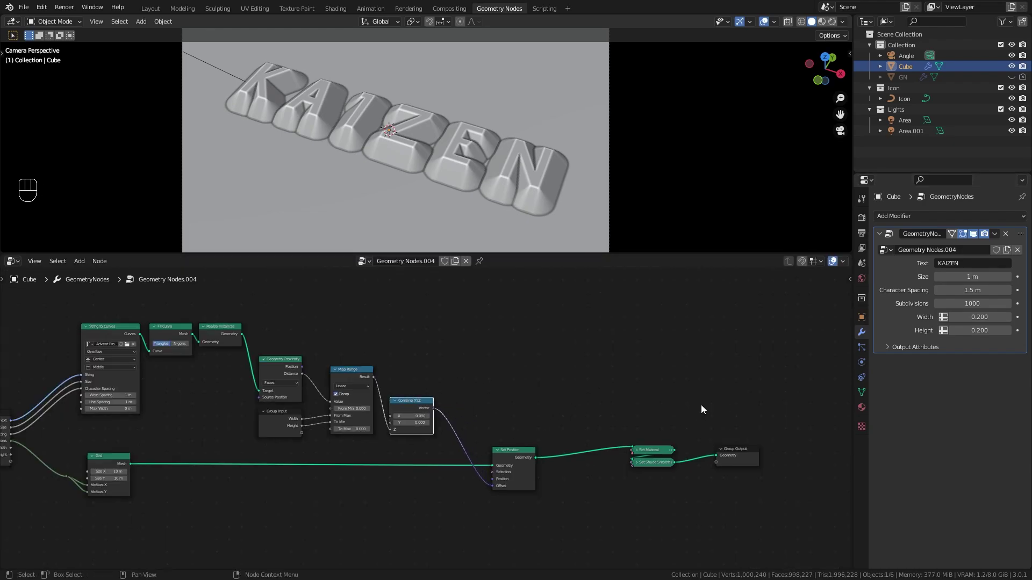
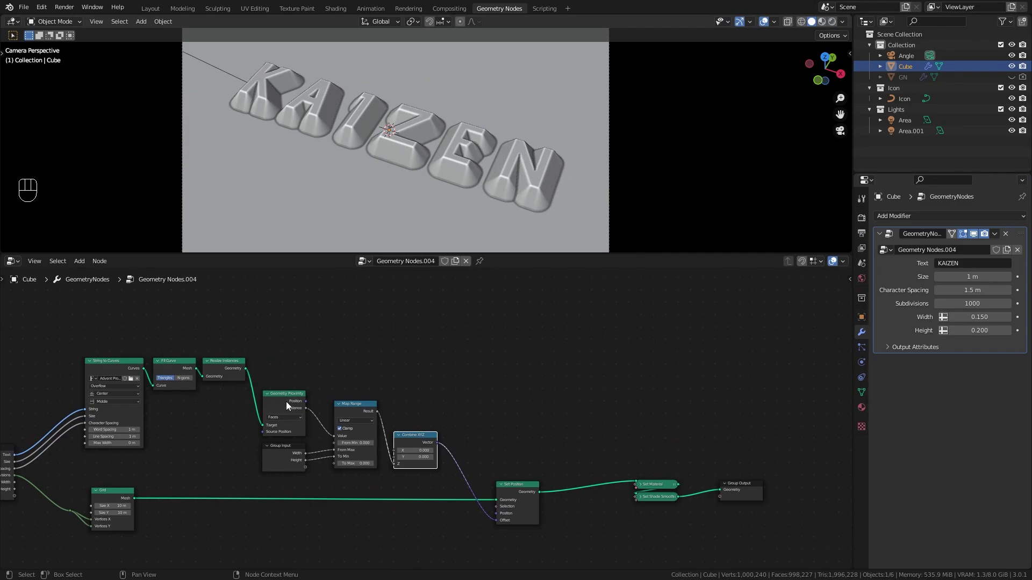
Step: Drop a Math node set to Modulo 0.5 onto the Distance→Map Range link to create repeating rings
middle_click(408, 387)
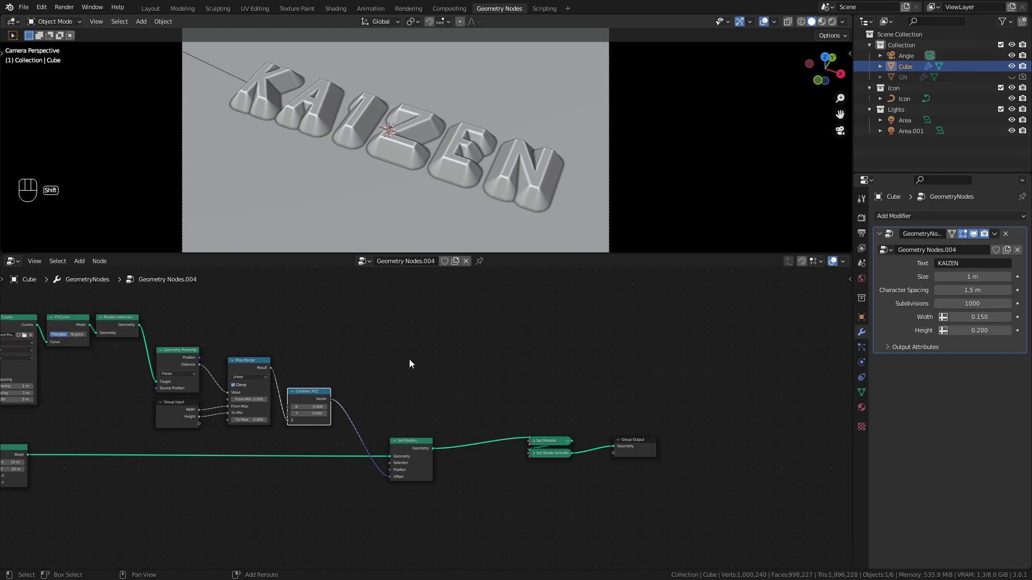
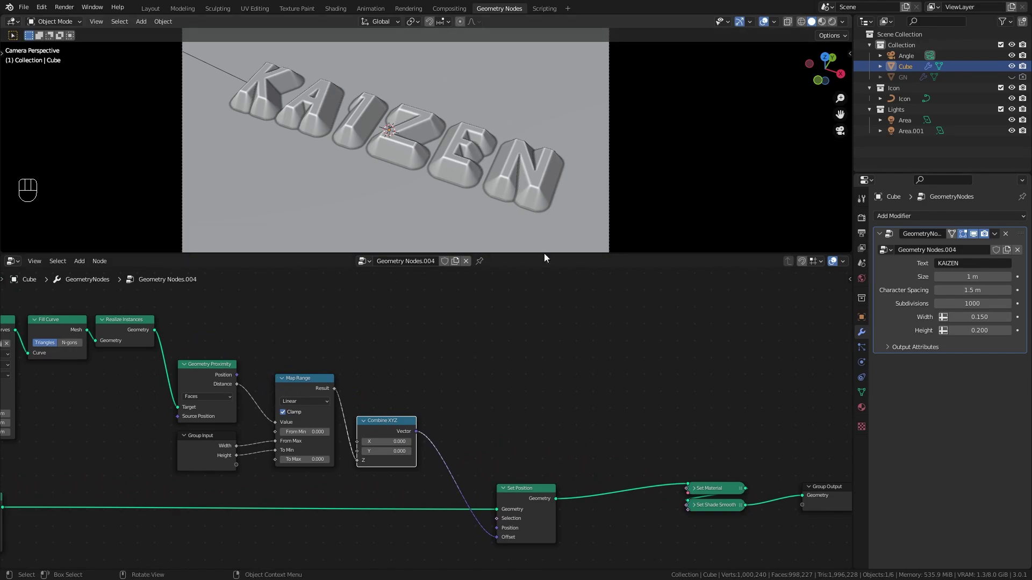
key(shift+a)
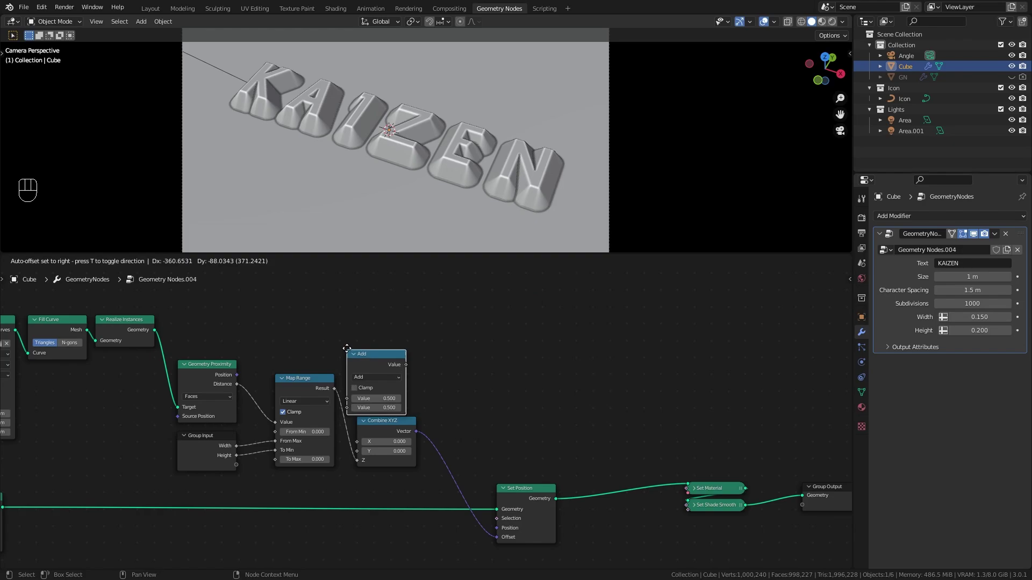
click(385, 348)
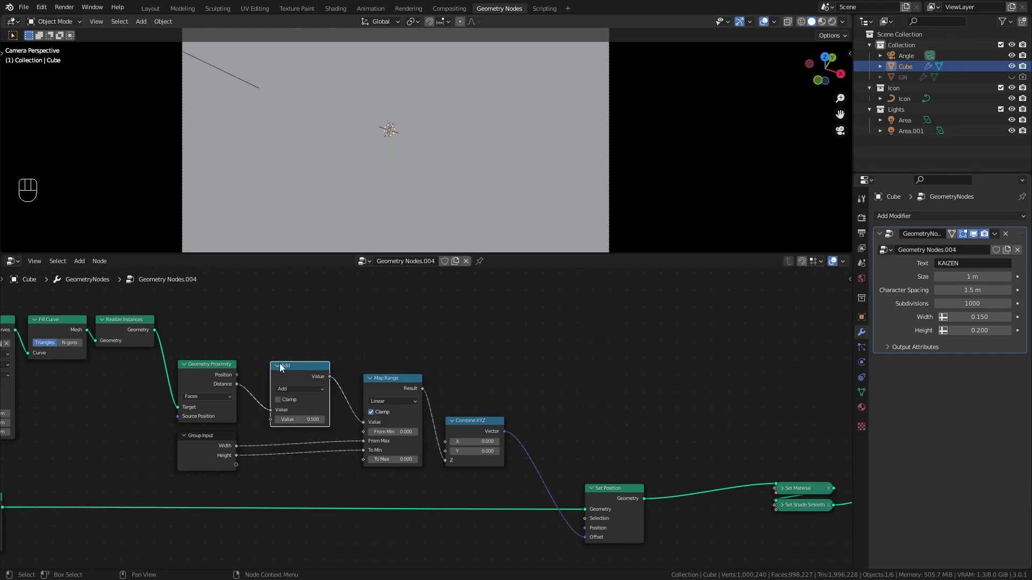
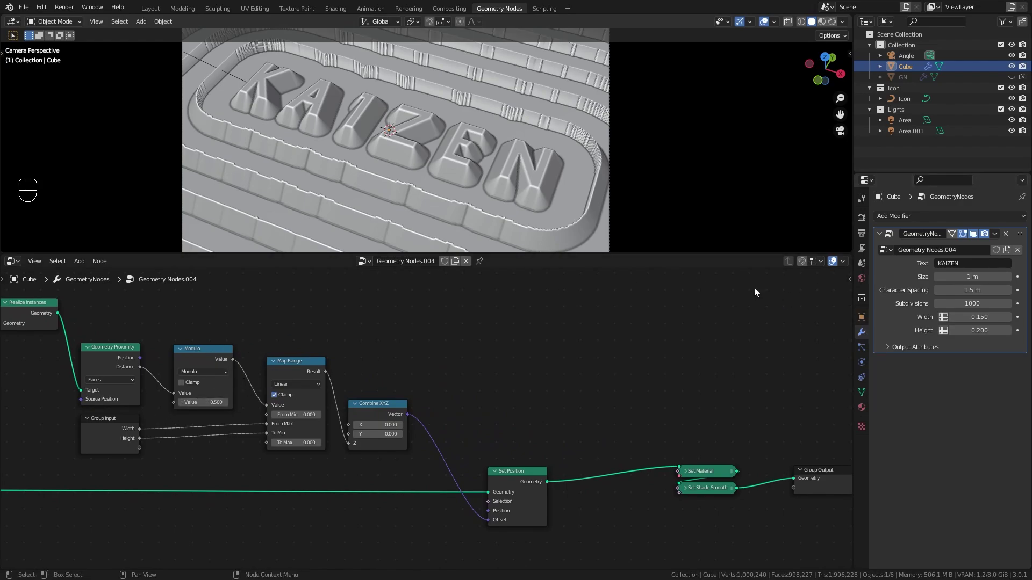
Step: Expose the Modulo value as a Rings group input set to 8 via the N panel
middle_click(212, 368)
drag(284, 401, 234, 425)
key(n)
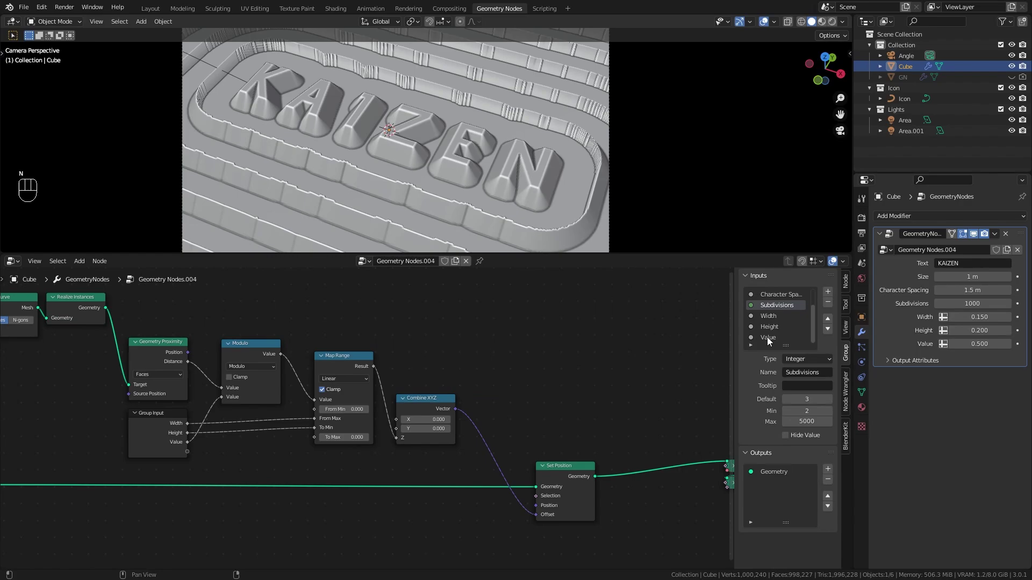
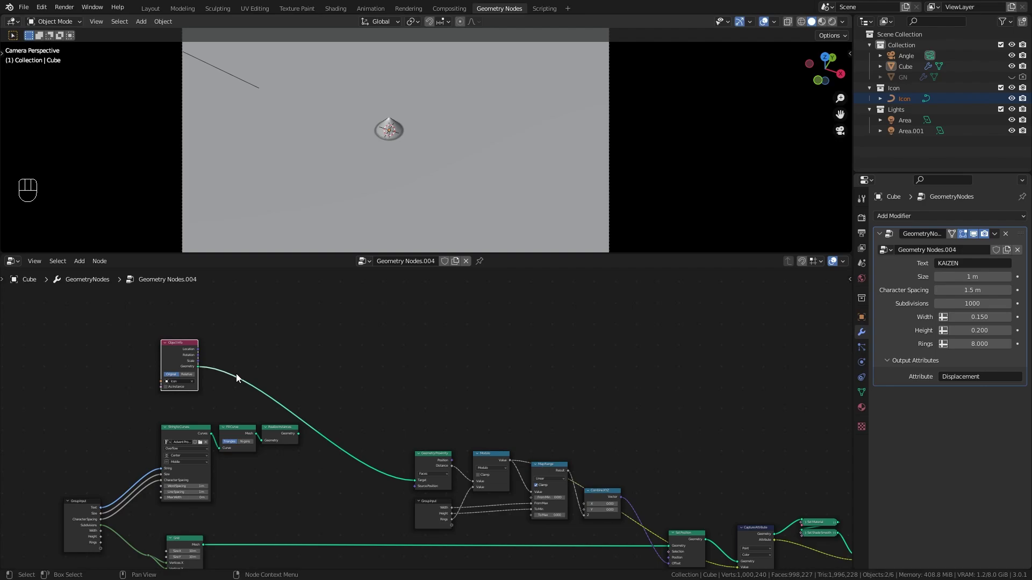
Step: Scale the icon with a Transform node at 20, then a duplicated Transform at 5
key(shift+a)
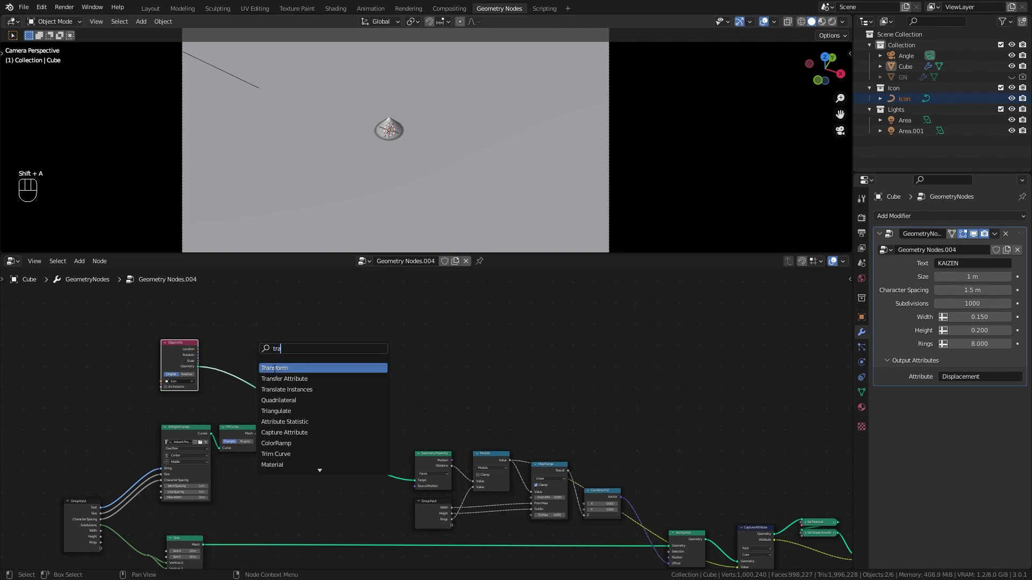
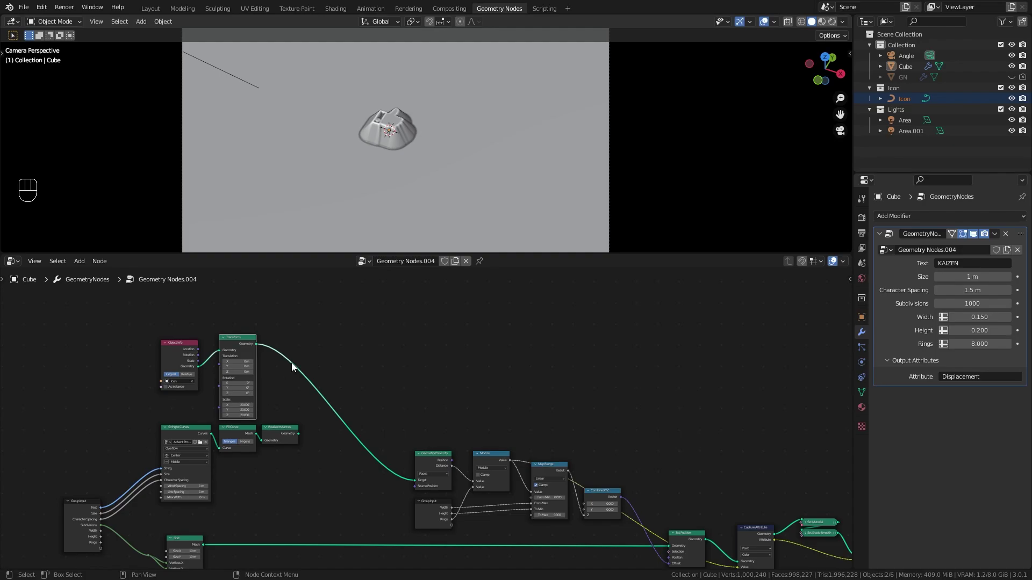
key(shift+d)
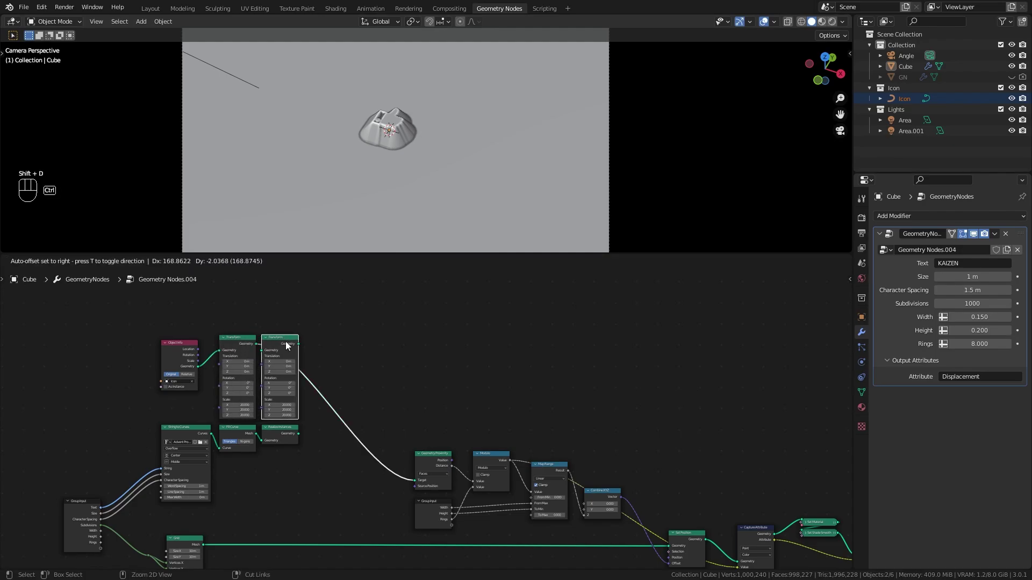
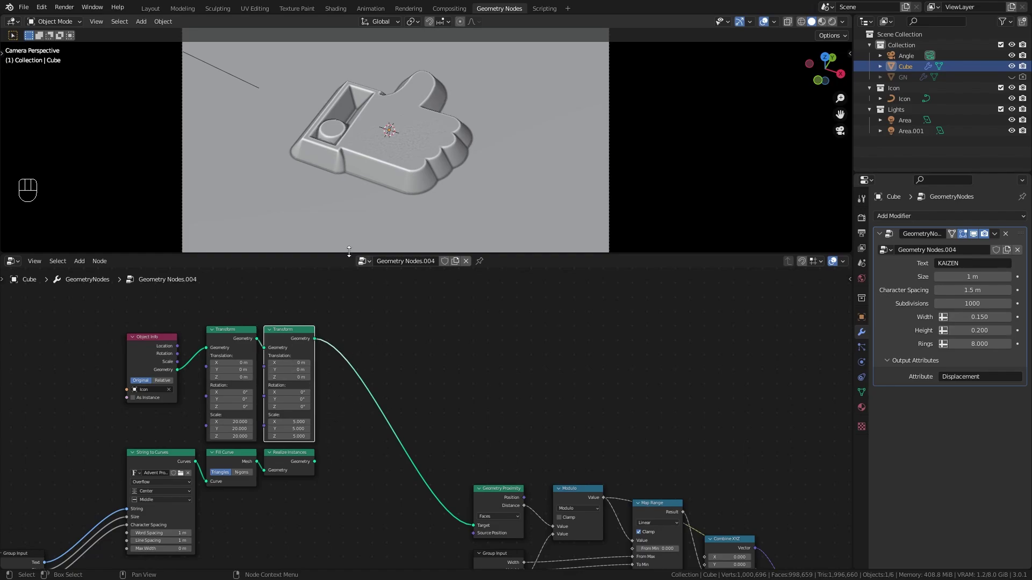
Step: Preview rendered, then flip the Switch so the emboss shows KAIZEN text instead of the icon
key(z)
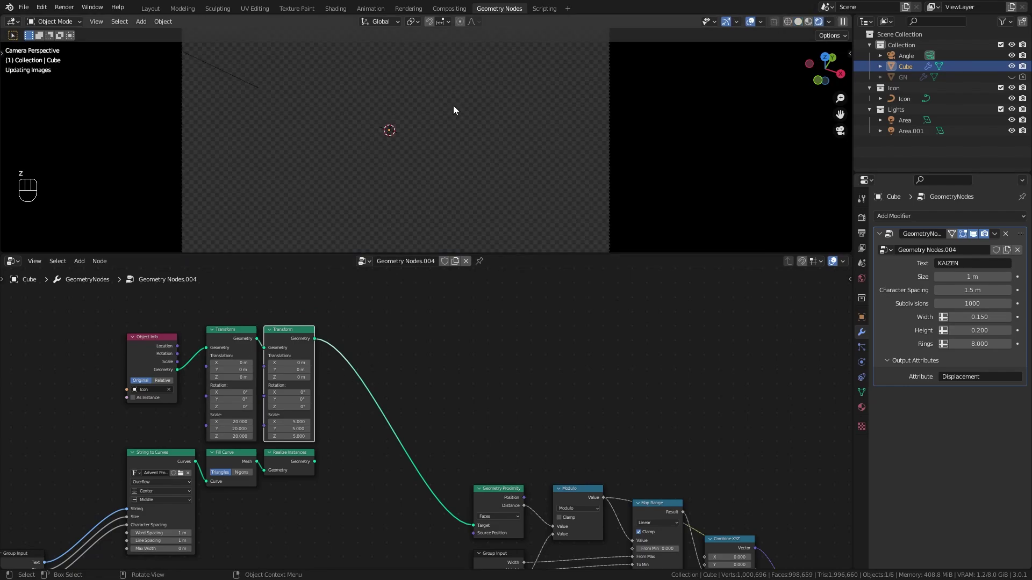
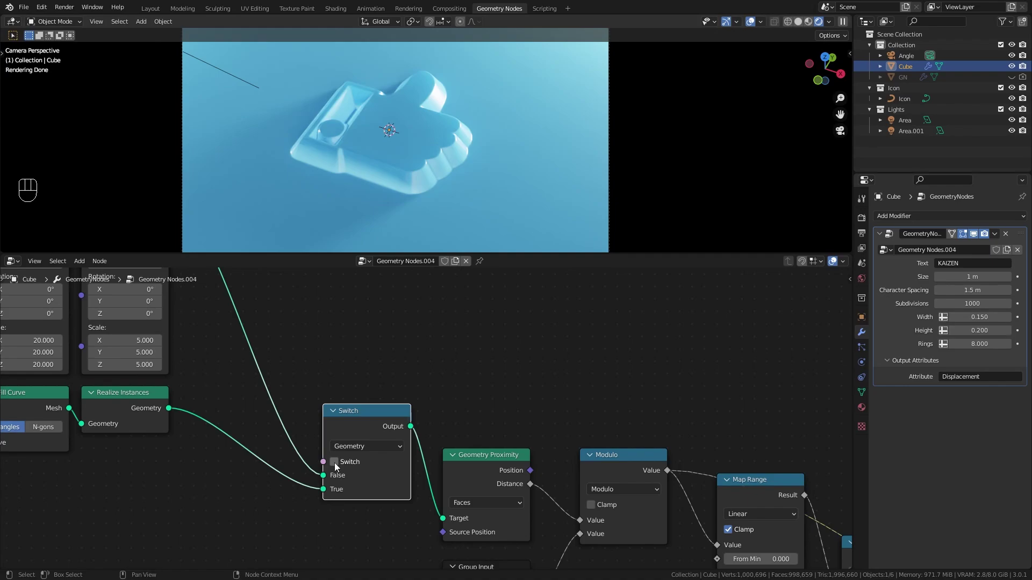
click(340, 467)
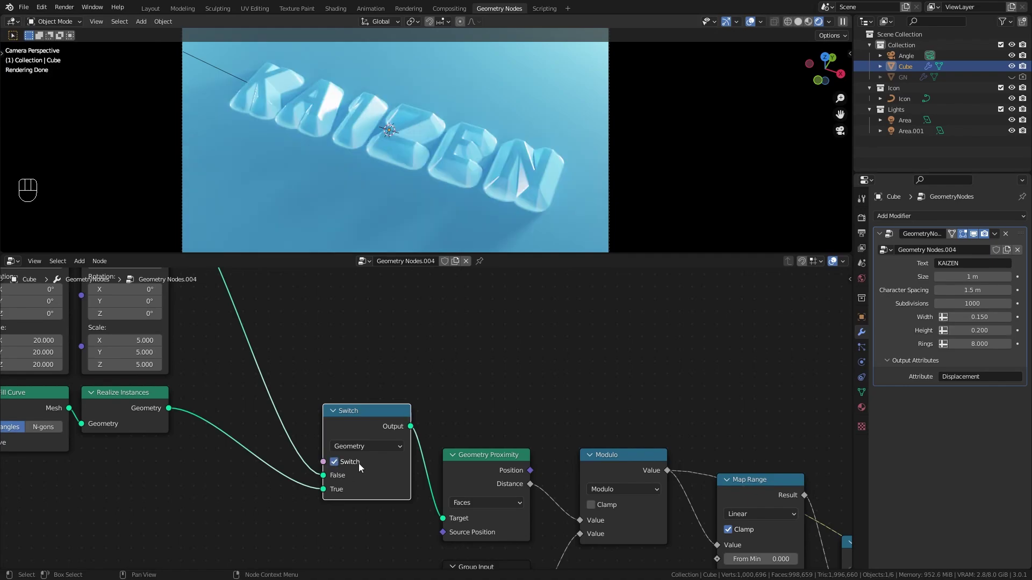
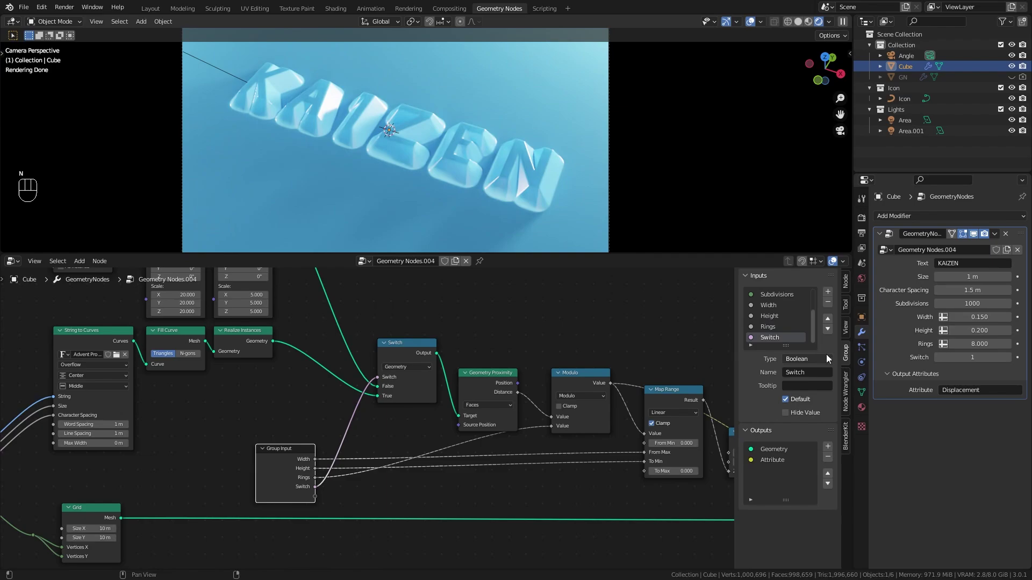
Step: Rename the Switch modifier input to 'Icon / Text' in the N panel
drag(817, 376, 812, 359)
key(n)
click(1014, 361)
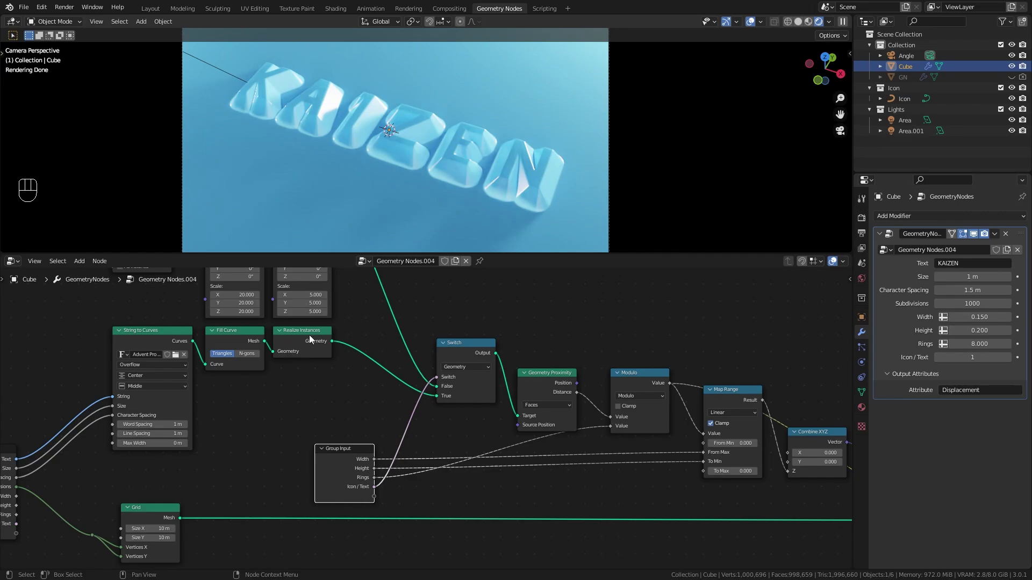
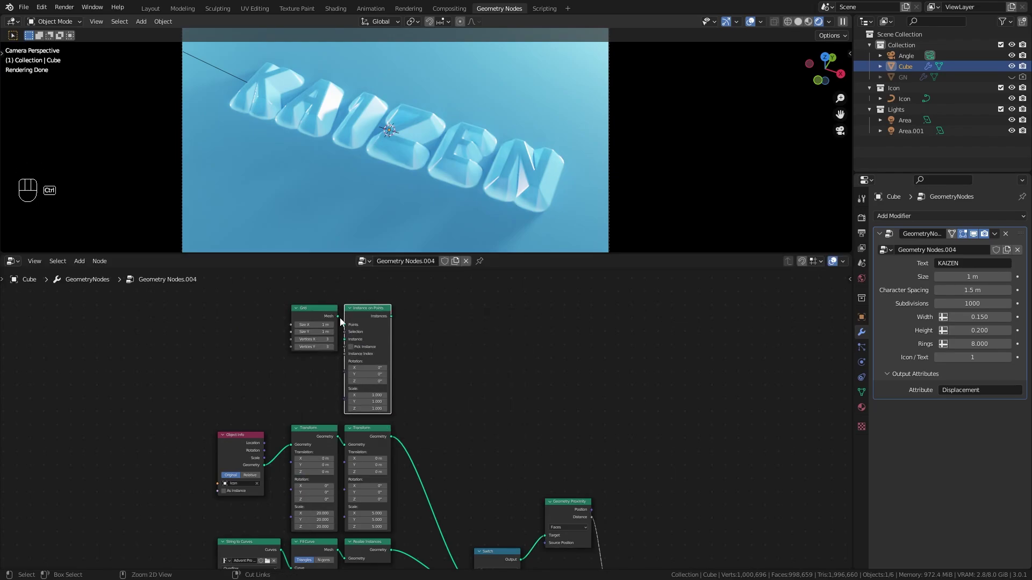
Step: Instance the scaled icon on the Grid's points, join it to the output and view the tiles through the camera
drag(342, 319, 350, 330)
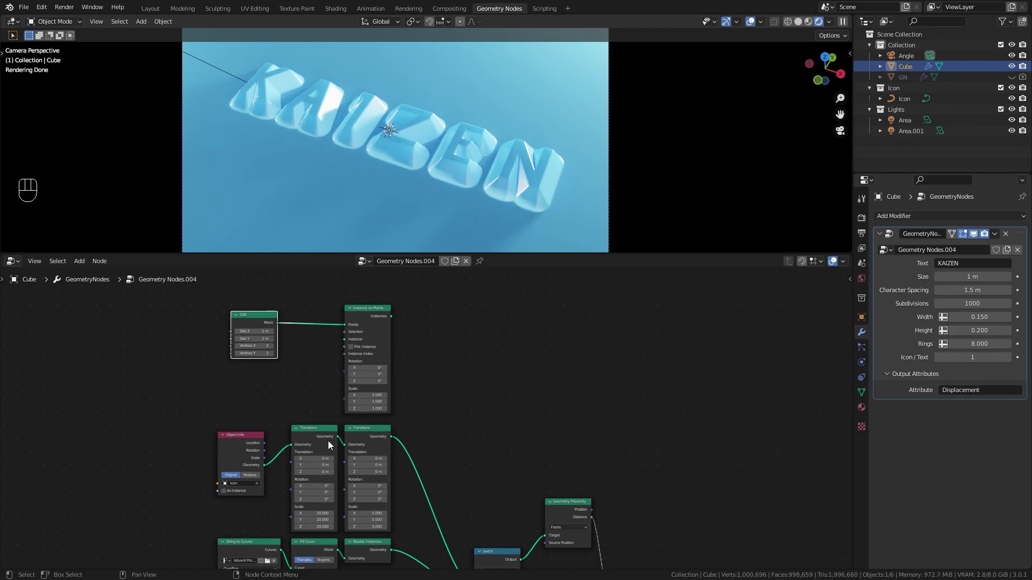
drag(344, 387, 369, 314)
drag(371, 316, 445, 335)
drag(459, 323, 522, 494)
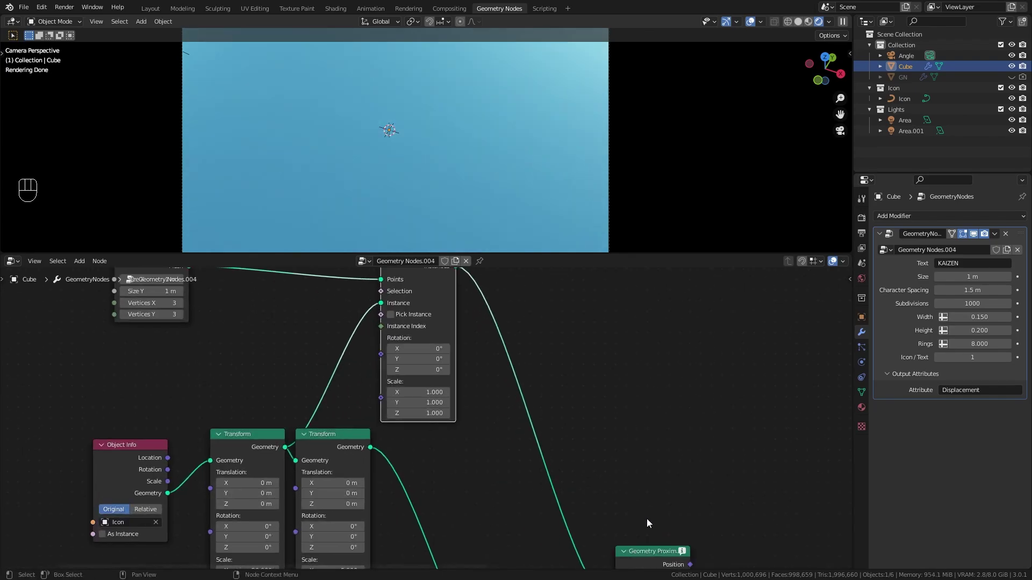
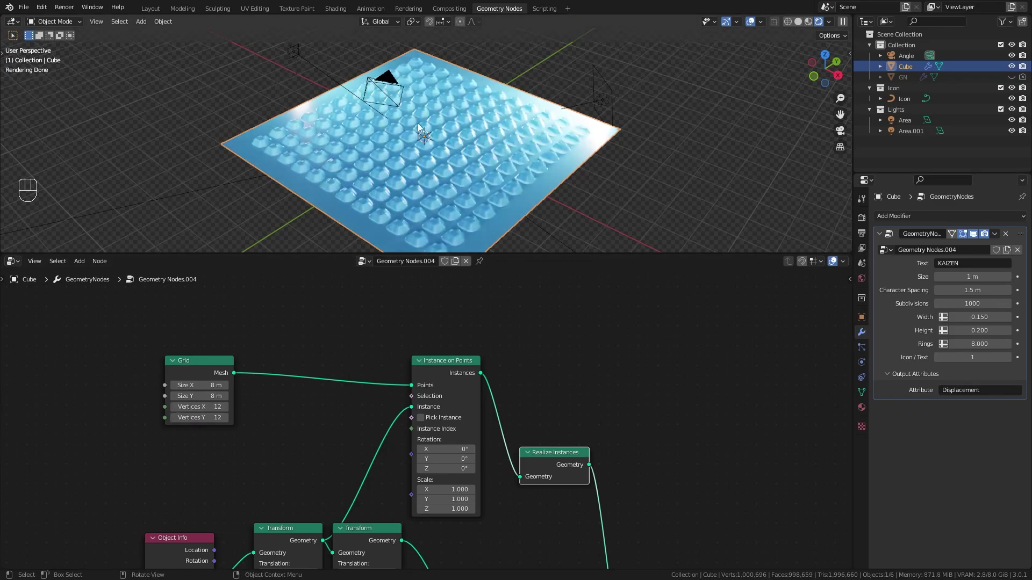
key(KP_0)
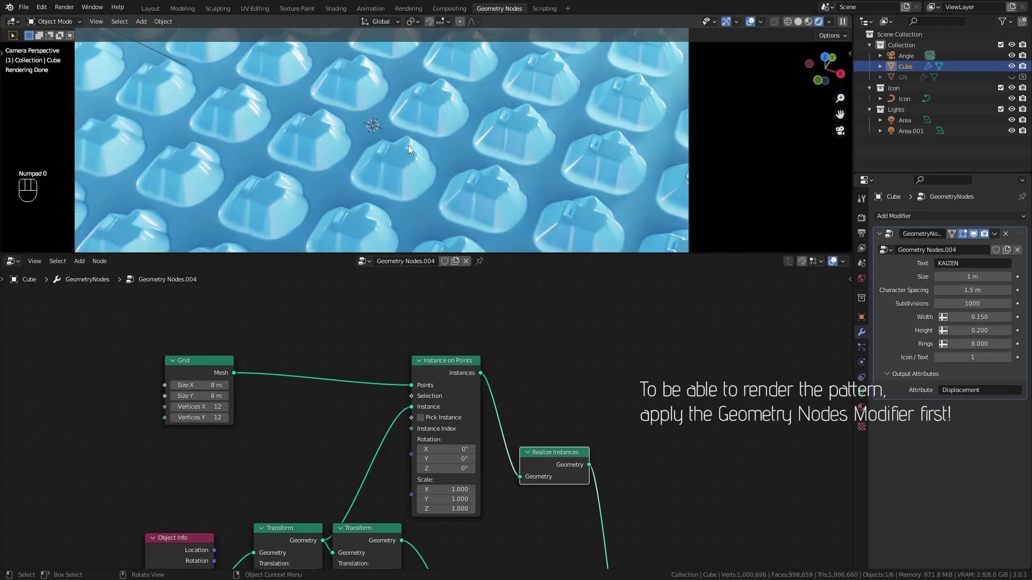